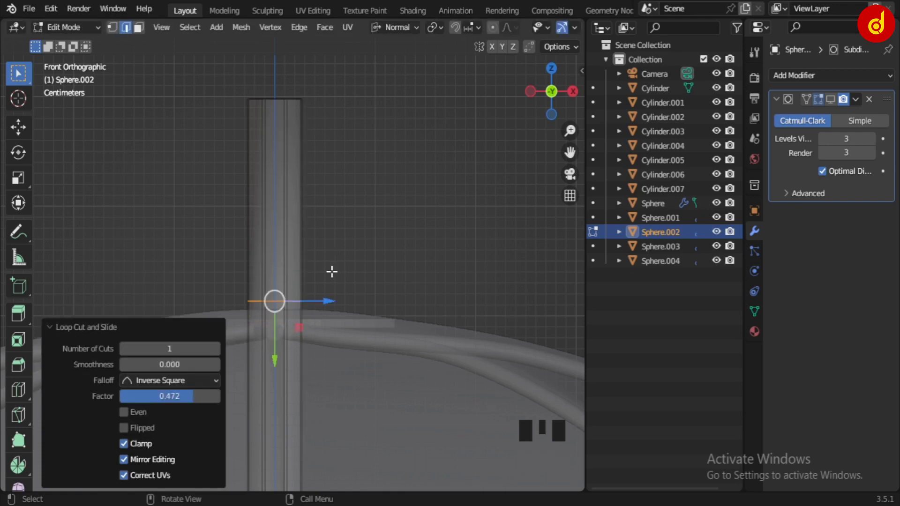
Step: Add an edge loop to the shaft piece and slide it up toward the tapering top
{"action": "key", "text": "ctrl+r"}
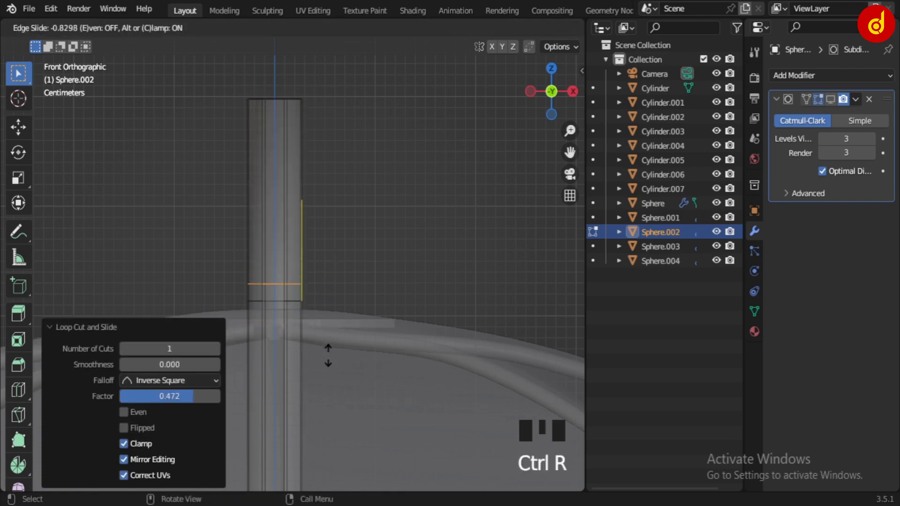
{"action": "scroll", "scroll_direction": "up", "scroll_amount": 3}
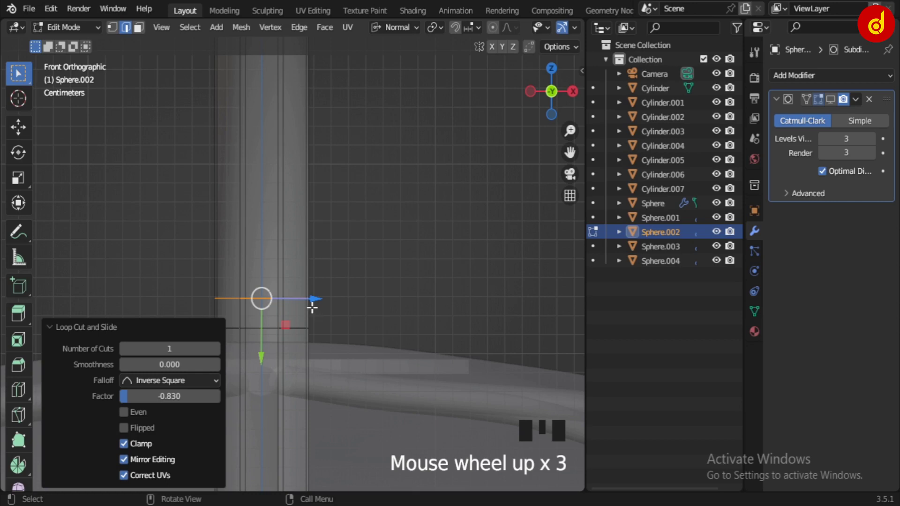
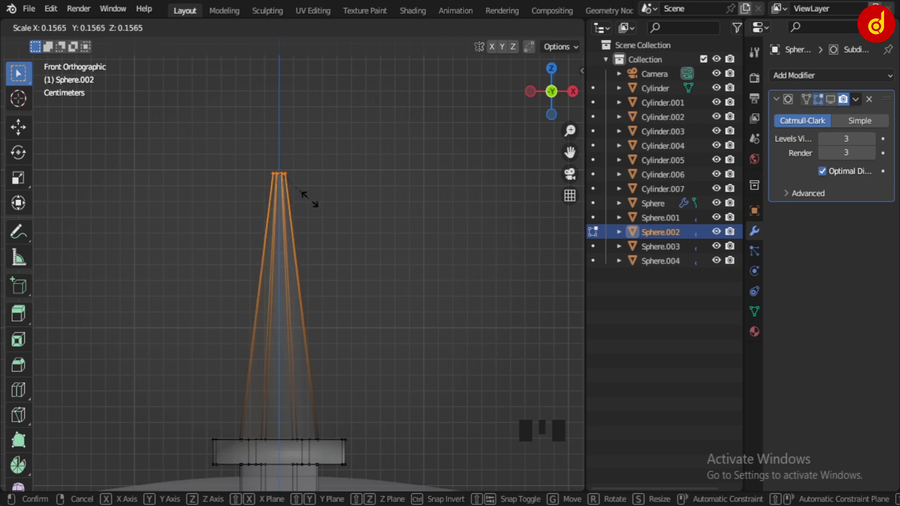
Step: Cut and bevel extra loops on the tip so its sides round into a bullet shape
{"action": "key", "text": "ctrl+r"}
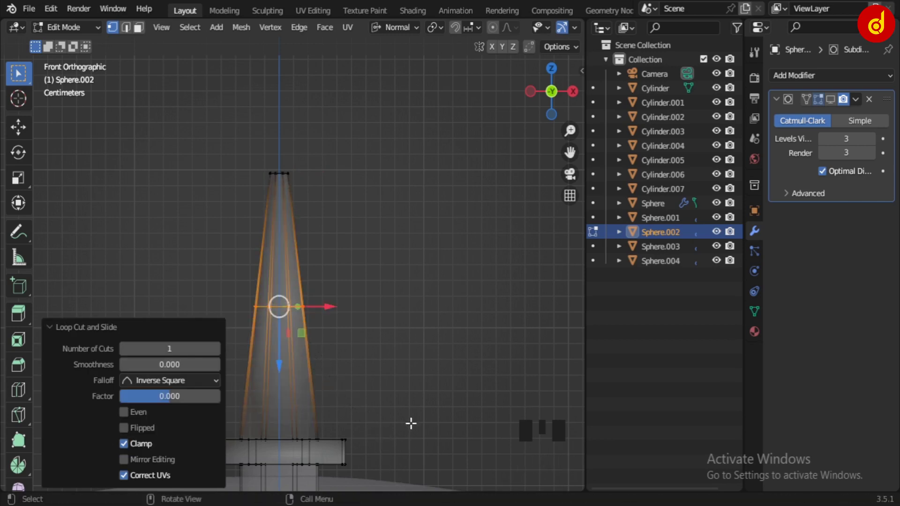
{"action": "key", "text": "ctrl+z"}
{"action": "key", "text": "ctrl+z"}
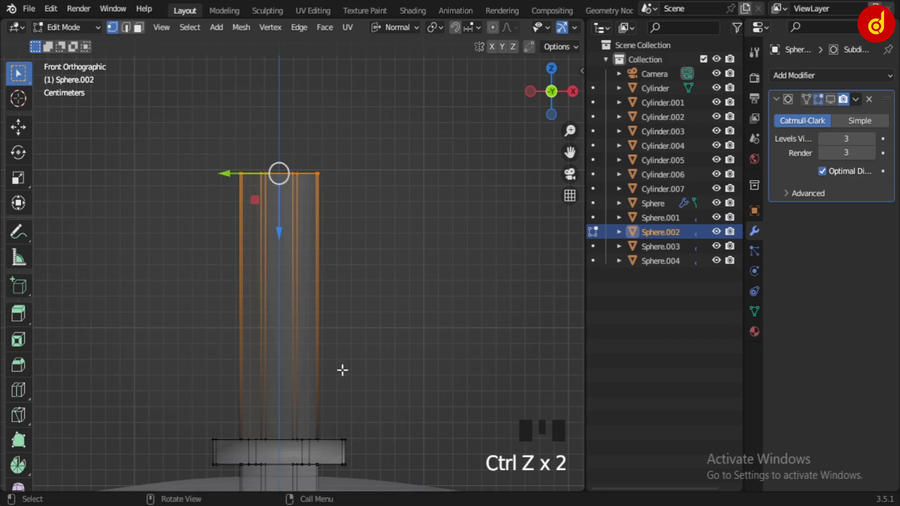
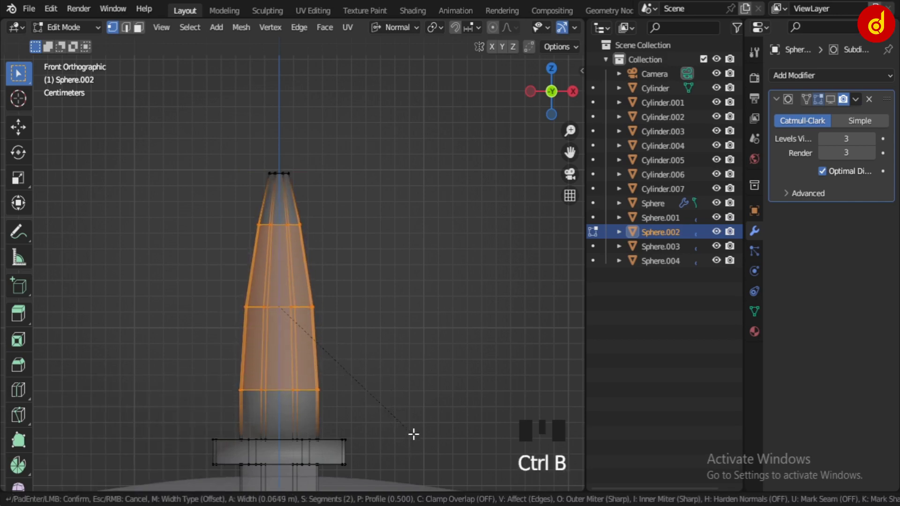
{"action": "key", "text": "Tab"}
{"action": "scroll", "scroll_direction": "down", "scroll_amount": 3}
{"action": "left_click", "coordinate": [835, 109]}
{"action": "key", "text": "alt+z"}
Step: Orbit down to the shaft's base collar and re-enter mesh editing there
{"action": "scroll", "scroll_direction": "down", "scroll_amount": 3}
{"action": "left_click_drag", "start_coordinate": [385, 348], "coordinate": [364, 324]}
{"action": "scroll", "scroll_direction": "up", "scroll_amount": 3}
{"action": "left_click_drag", "start_coordinate": [361, 390], "coordinate": [389, 316]}
{"action": "key", "text": "KP_1"}
{"action": "left_click_drag", "start_coordinate": [382, 368], "coordinate": [368, 389]}
{"action": "scroll", "scroll_direction": "up", "scroll_amount": 3}
{"action": "left_click_drag", "start_coordinate": [366, 356], "coordinate": [406, 258]}
{"action": "scroll", "scroll_direction": "up", "scroll_amount": 3}
{"action": "key", "text": "Tab"}
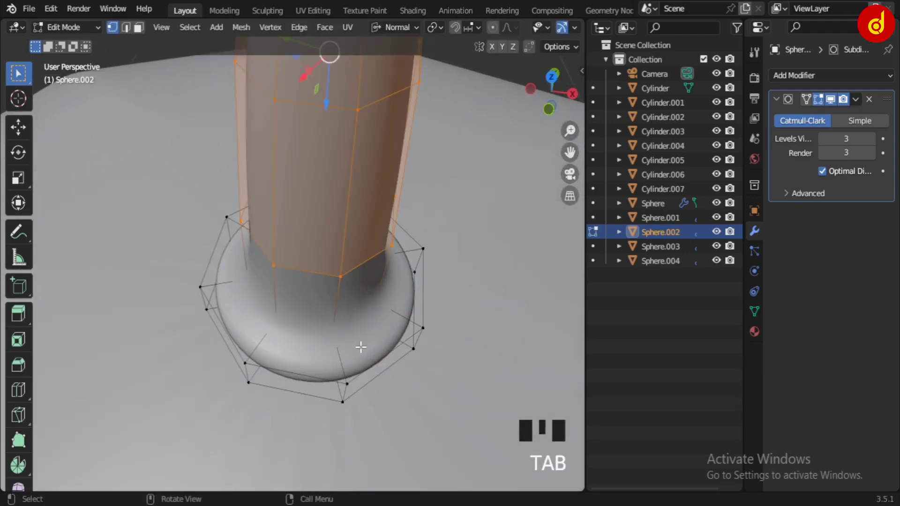
Step: Add a supporting edge loop low on the shaft just above the rounded collar
{"action": "key", "text": "ctrl+r"}
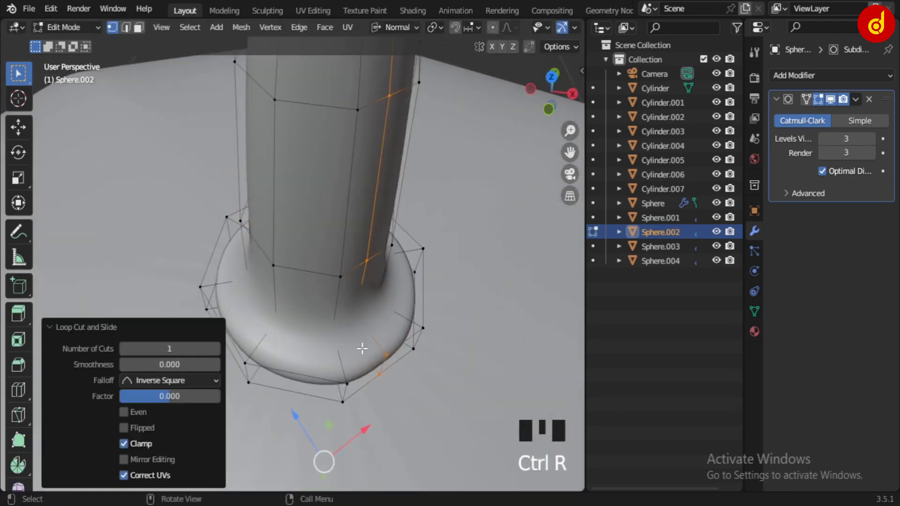
{"action": "key", "text": "ctrl+z"}
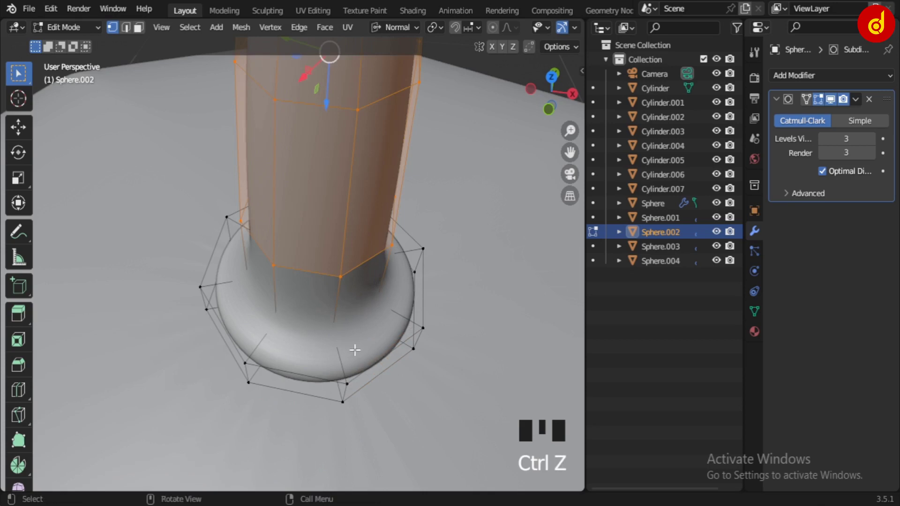
{"action": "key", "text": "KP_Decimal"}
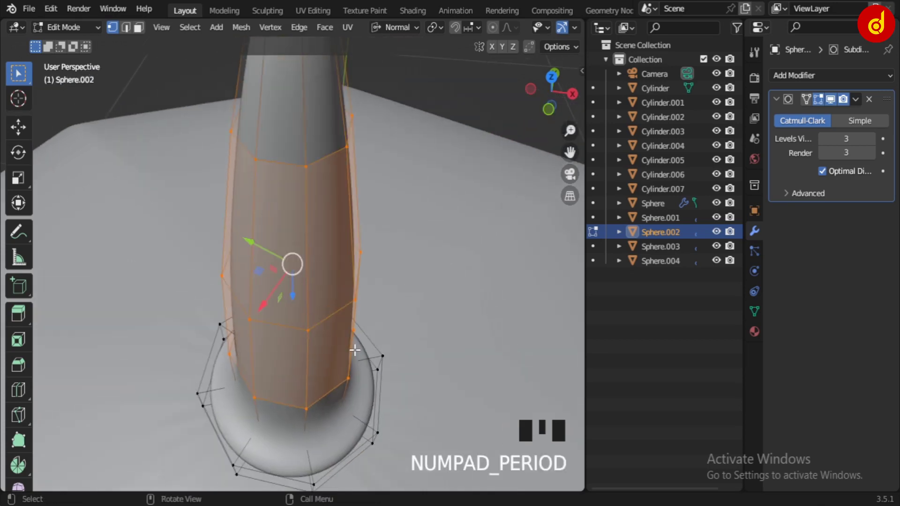
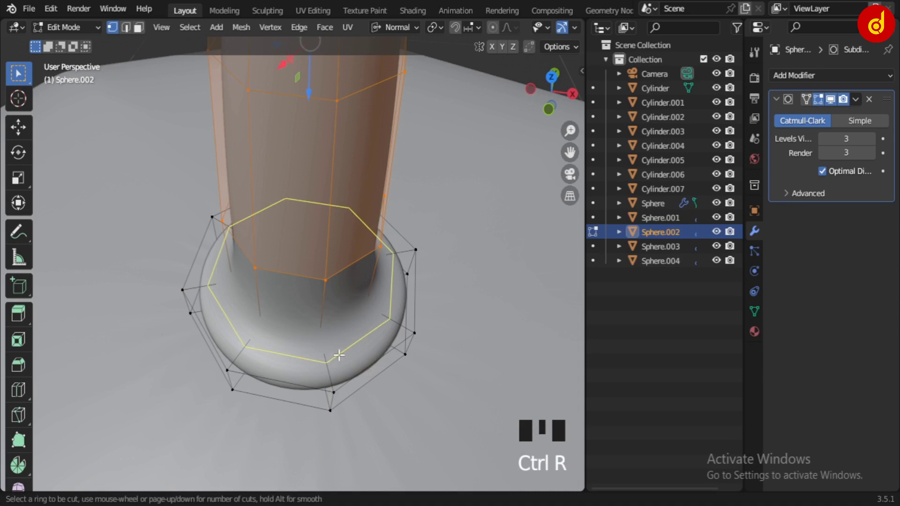
{"action": "key", "text": "ctrl+r"}
{"action": "key", "text": "Tab"}
Step: Inspect the collar joint up close and return to mesh editing
{"action": "scroll", "scroll_direction": "down", "scroll_amount": 3}
{"action": "left_click_drag", "start_coordinate": [375, 344], "coordinate": [372, 378]}
{"action": "scroll", "scroll_direction": "up", "scroll_amount": 3}
{"action": "scroll", "scroll_direction": "up", "scroll_amount": 3}
{"action": "key", "text": "Tab"}
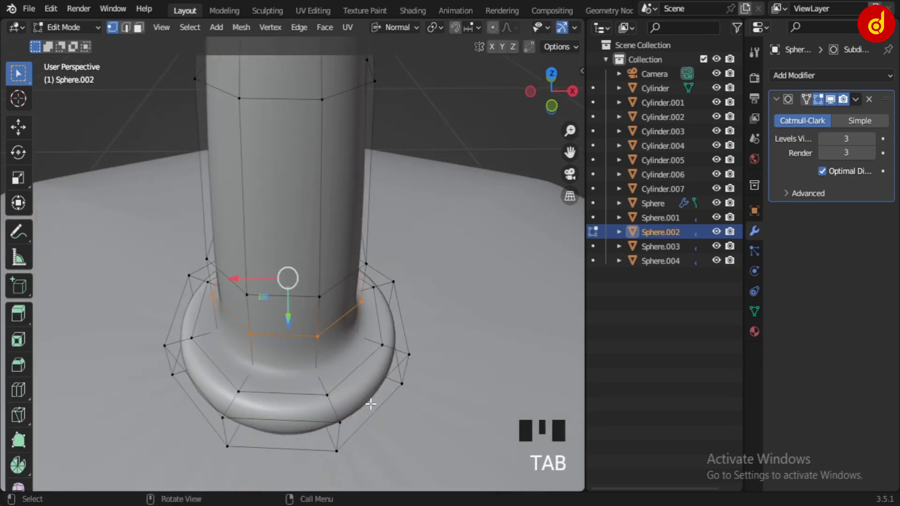
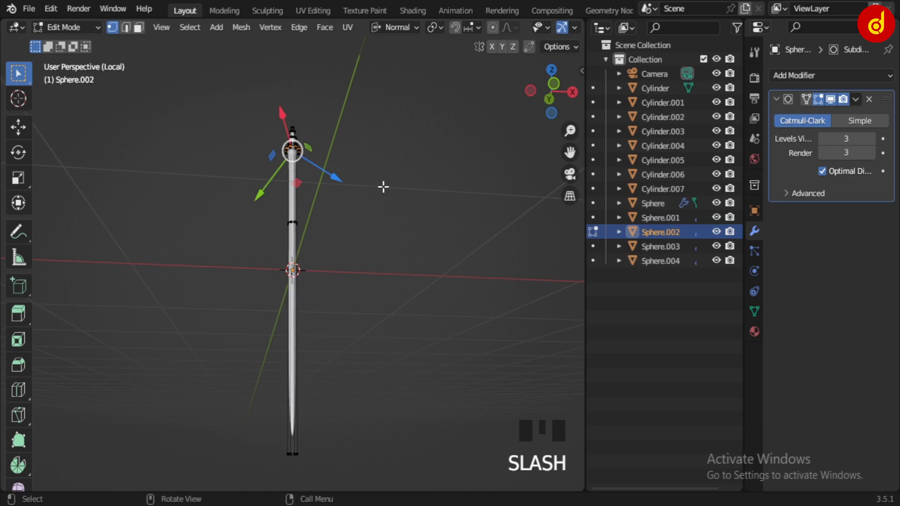
Step: Cut a tight edge loop just beneath the collar and edge-slide it close to the joint
{"action": "key", "text": "KP_Decimal"}
{"action": "key", "text": "ctrl+r"}
{"action": "key", "text": "ctrl+r"}
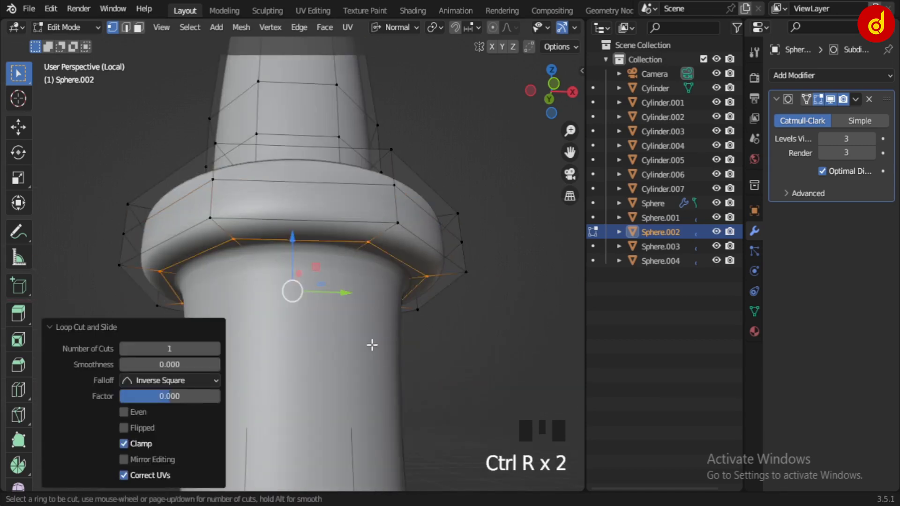
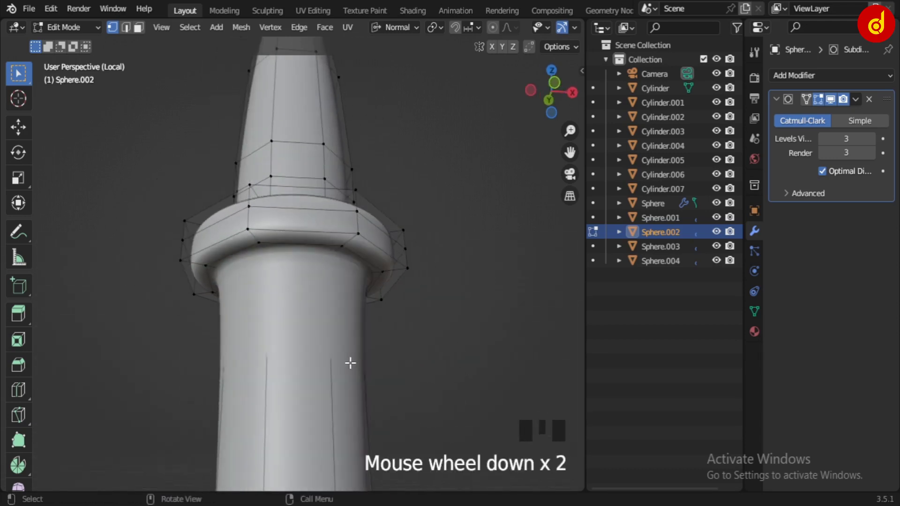
{"action": "key", "text": "ctrl+r"}
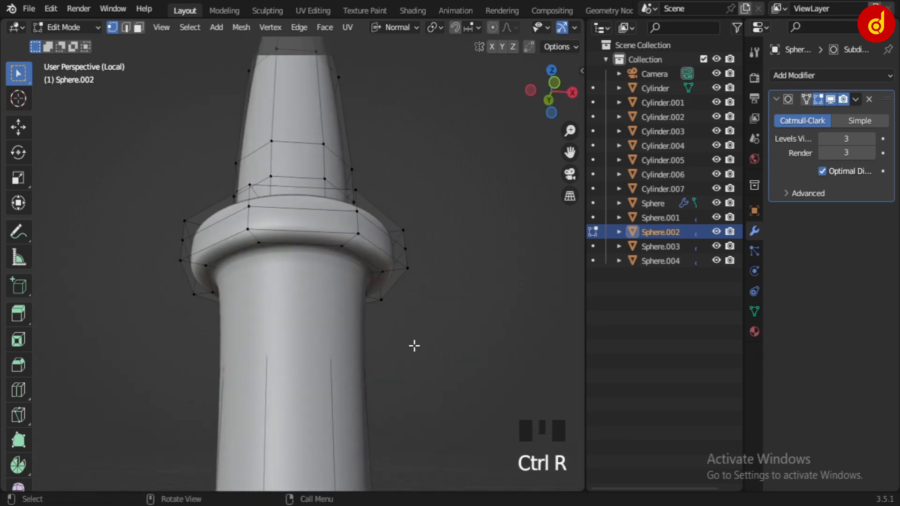
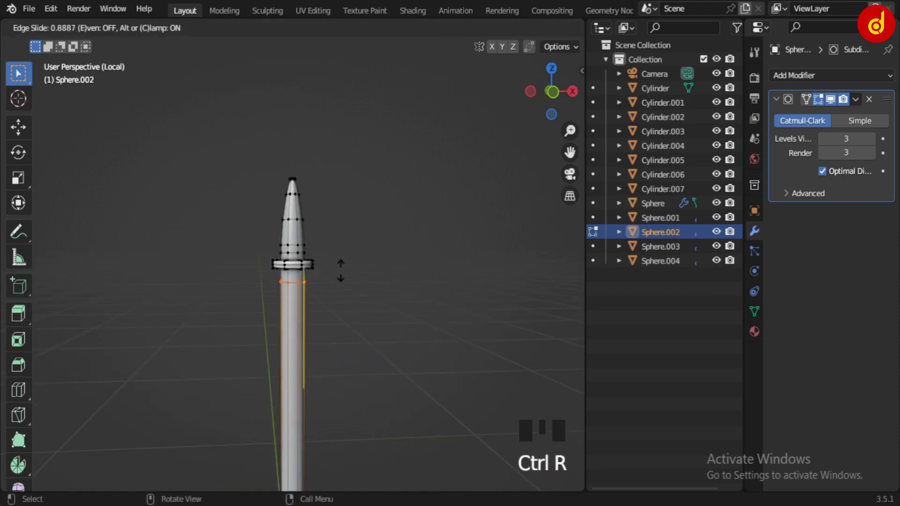
{"action": "key", "text": "KP_Decimal"}
{"action": "scroll", "scroll_direction": "down", "scroll_amount": 3}
{"action": "scroll", "scroll_direction": "down", "scroll_amount": 3}
{"action": "key", "text": "g"}
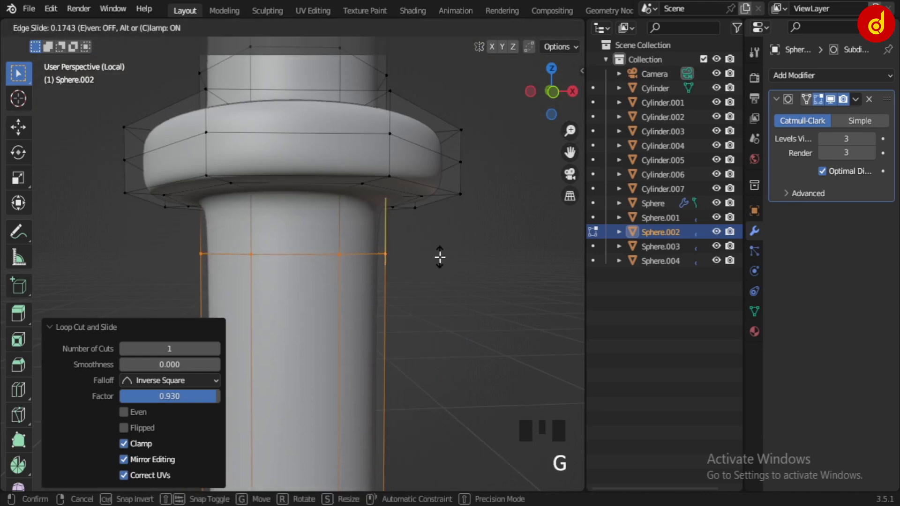
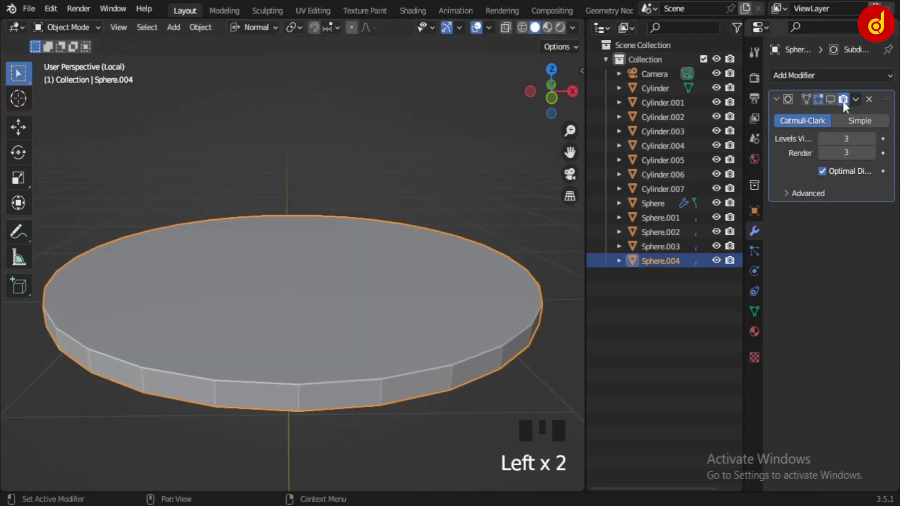
Step: Bevel the flat disc's rim edges into a rounded edge
{"action": "key", "text": "Tab"}
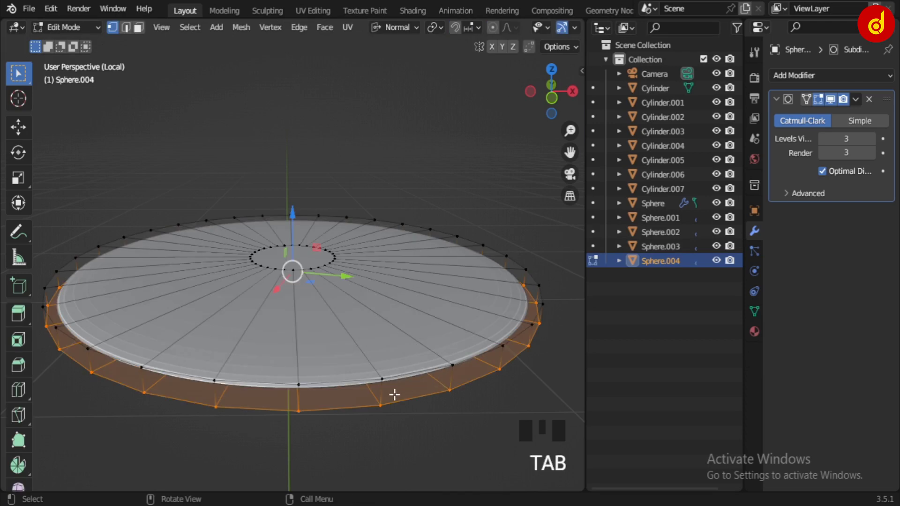
{"action": "key", "text": "ctrl+r"}
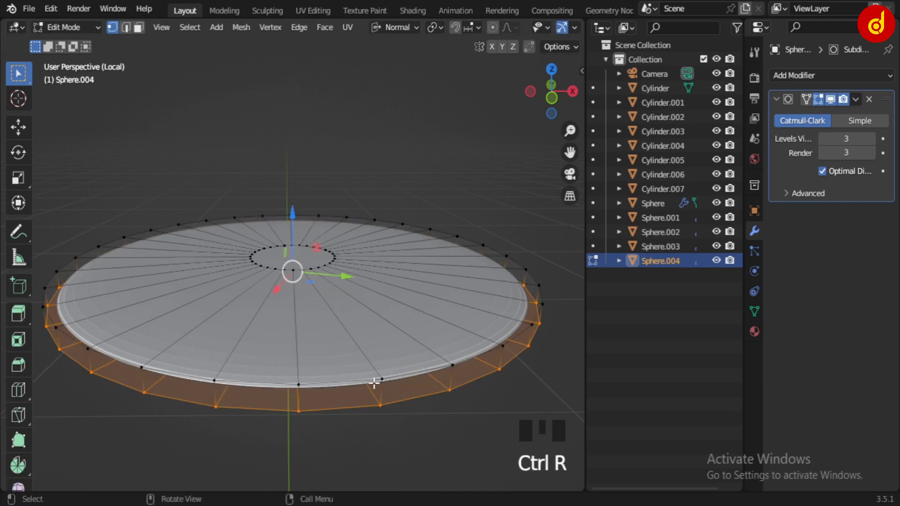
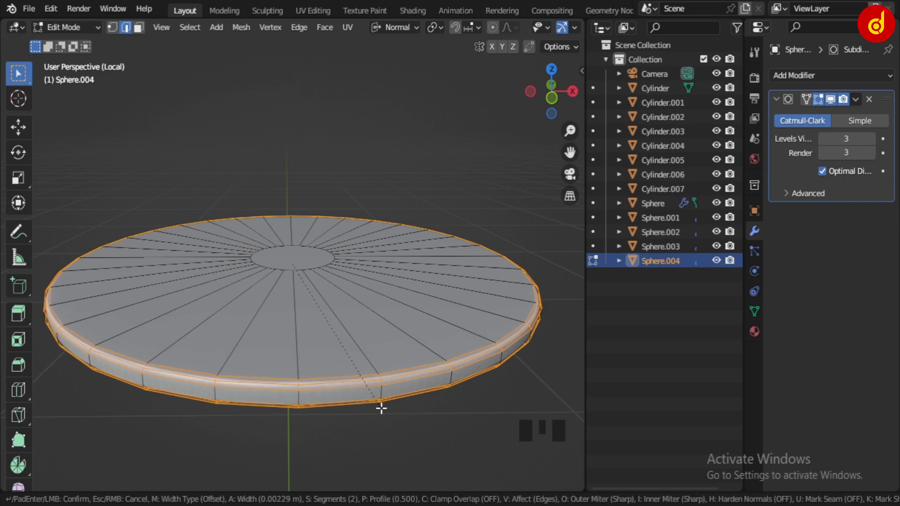
{"action": "key", "text": "Tab"}
{"action": "left_click_drag", "start_coordinate": [429, 367], "coordinate": [389, 207]}
{"action": "left_click", "coordinate": [389, 206]}
{"action": "left_click_drag", "start_coordinate": [366, 386], "coordinate": [83, 396]}
{"action": "key", "text": "Tab"}
Step: Inspect the disc from all sides, then isolate it in a front view
{"action": "scroll", "scroll_direction": "down", "scroll_amount": 3}
{"action": "left_click_drag", "start_coordinate": [121, 350], "coordinate": [100, 304]}
{"action": "left_click", "coordinate": [100, 304]}
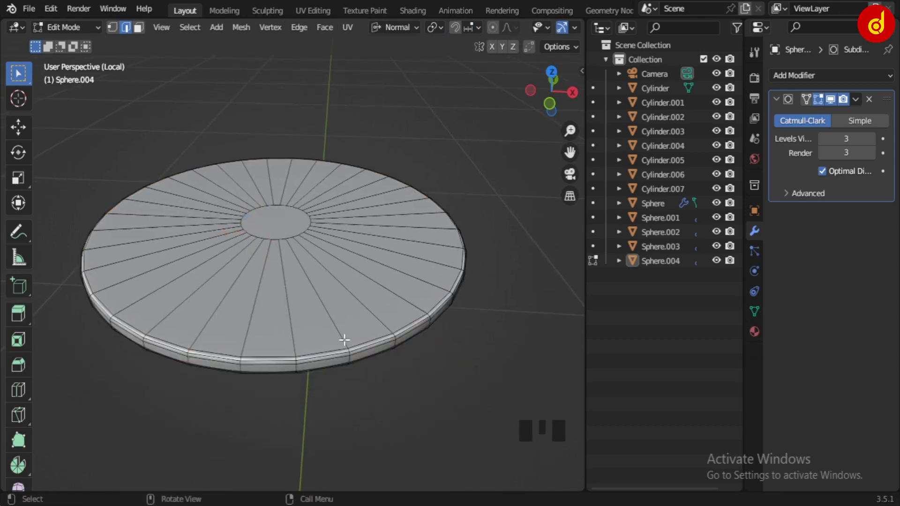
{"action": "left_click_drag", "start_coordinate": [98, 299], "coordinate": [347, 300]}
{"action": "key", "text": "Tab"}
{"action": "middle_click", "coordinate": [341, 328]}
{"action": "scroll", "scroll_direction": "up", "scroll_amount": 3}
{"action": "scroll", "scroll_direction": "down", "scroll_amount": 3}
{"action": "middle_click", "coordinate": [345, 325]}
{"action": "scroll", "scroll_direction": "up", "scroll_amount": 3}
{"action": "key", "text": "/"}
{"action": "left_click", "coordinate": [291, 251]}
{"action": "key", "text": "KP_1"}
{"action": "scroll", "scroll_direction": "up", "scroll_amount": 3}
Step: Duplicate the disc and raise the copy to sit just beneath the collar
{"action": "key", "text": "shift+d"}
{"action": "left_click_drag", "start_coordinate": [494, 34], "coordinate": [366, 285]}
{"action": "left_click_drag", "start_coordinate": [407, 250], "coordinate": [299, 268]}
{"action": "left_click", "coordinate": [299, 268]}
{"action": "left_click_drag", "start_coordinate": [410, 320], "coordinate": [405, 341]}
{"action": "key", "text": "KP_1"}
{"action": "key", "text": "alt+z"}
{"action": "scroll", "scroll_direction": "up", "scroll_amount": 3}
{"action": "key", "text": "alt+z"}
{"action": "left_click", "coordinate": [301, 312]}
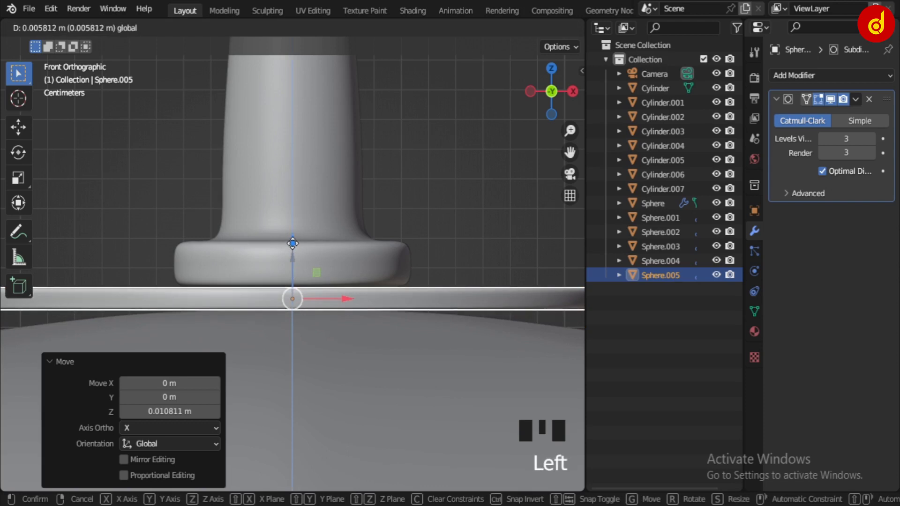
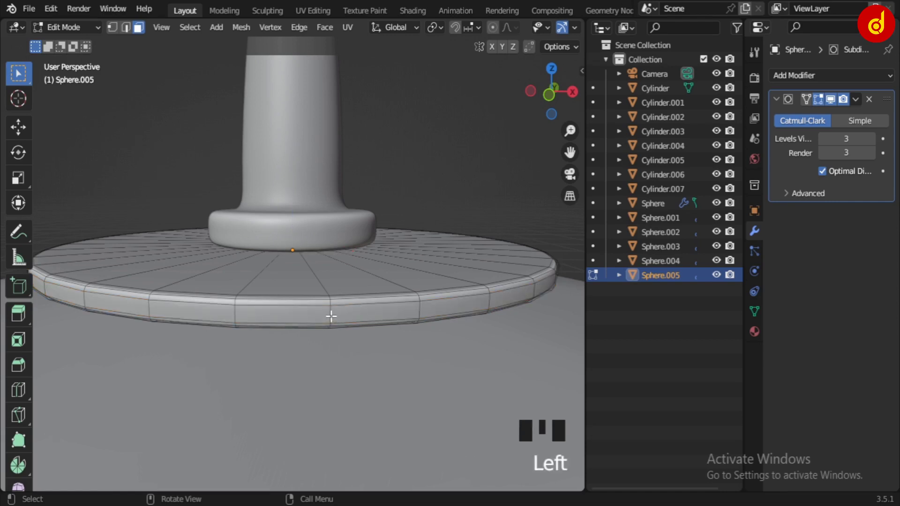
{"action": "scroll", "scroll_direction": "up", "scroll_amount": 3}
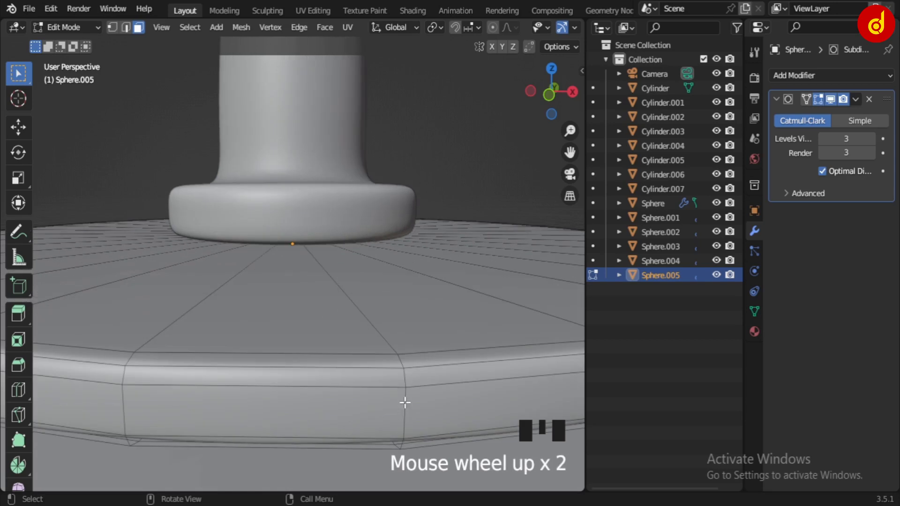
{"action": "scroll", "scroll_direction": "down", "scroll_amount": 3}
{"action": "key", "text": "KP_7"}
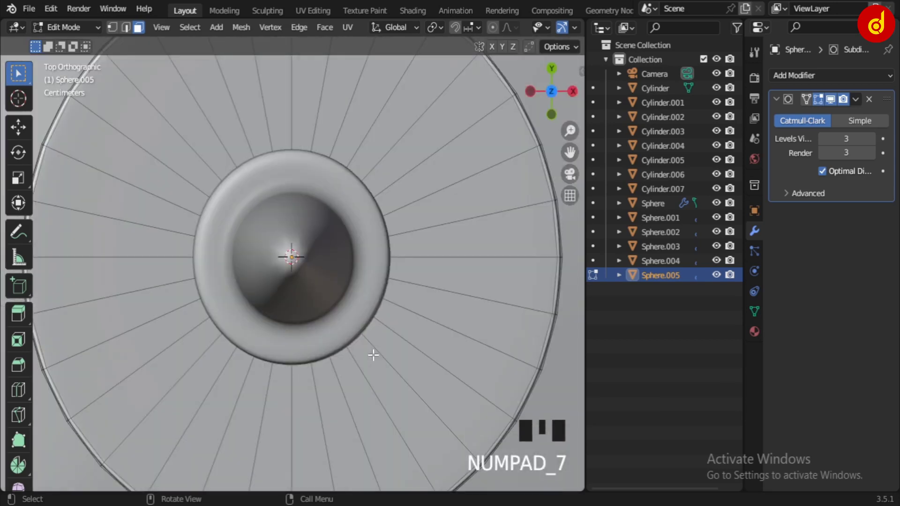
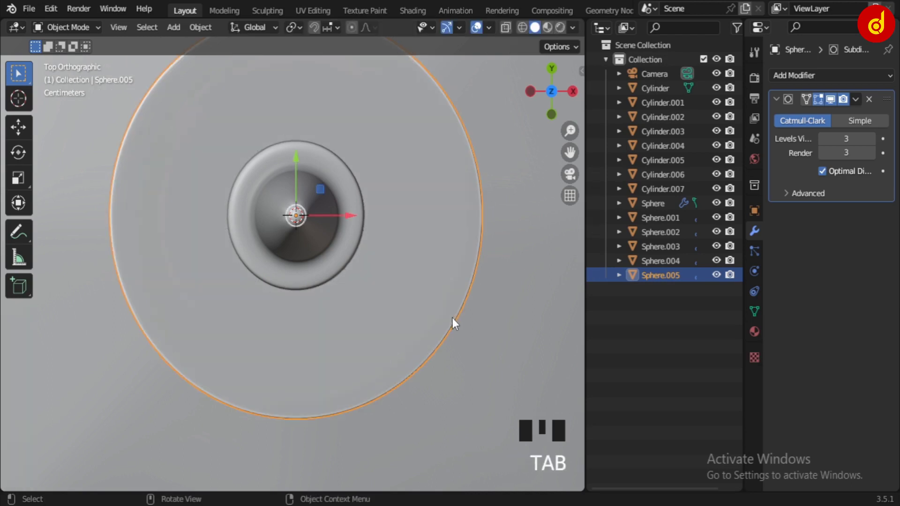
Step: Enter vertex editing on the new disc with see-through shading to expose its rim ring
{"action": "key", "text": "Tab"}
{"action": "key", "text": "1"}
{"action": "key", "text": "alt+z"}
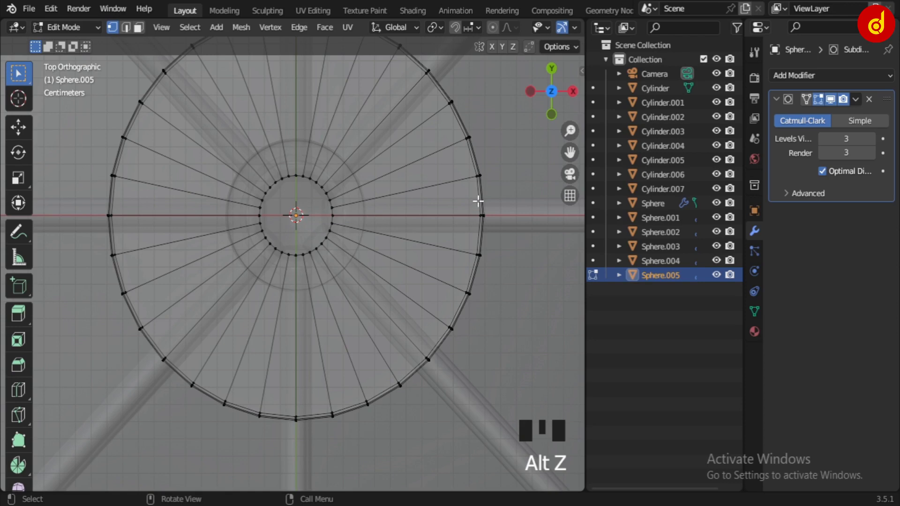
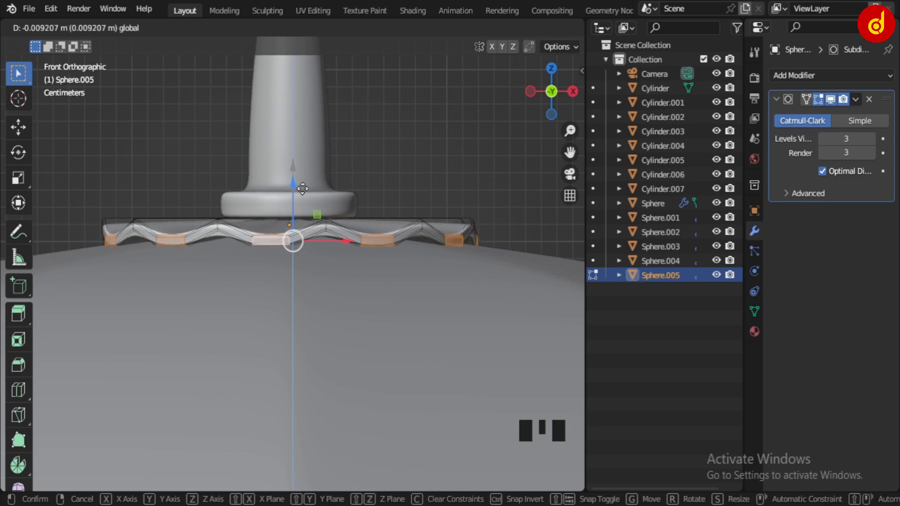
Step: Leave editing and check the wavy disc sitting flush on the canopy top
{"action": "key", "text": "Tab"}
{"action": "left_click_drag", "start_coordinate": [306, 237], "coordinate": [323, 233]}
{"action": "scroll", "scroll_direction": "down", "scroll_amount": 3}
{"action": "left_click", "coordinate": [415, 214]}
{"action": "left_click_drag", "start_coordinate": [398, 252], "coordinate": [378, 308]}
{"action": "scroll", "scroll_direction": "down", "scroll_amount": 3}
{"action": "left_click_drag", "start_coordinate": [336, 287], "coordinate": [338, 162]}
{"action": "scroll", "scroll_direction": "up", "scroll_amount": 3}
Step: Select a leftover element near the collar in see-through front view and delete it
{"action": "left_click", "coordinate": [303, 134]}
{"action": "left_click_drag", "start_coordinate": [293, 154], "coordinate": [285, 232]}
{"action": "key", "text": "KP_1"}
{"action": "scroll", "scroll_direction": "up", "scroll_amount": 3}
{"action": "key", "text": "alt+z"}
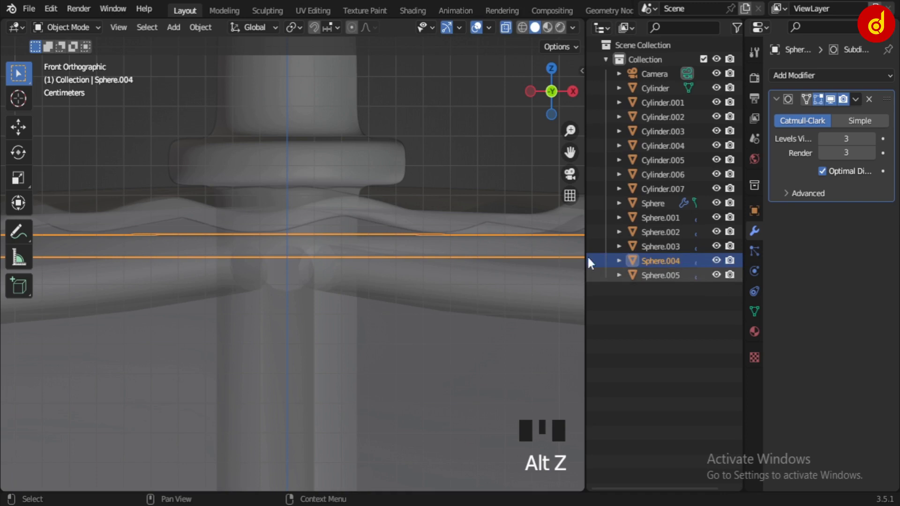
{"action": "key", "text": "Delete"}
{"action": "left_click", "coordinate": [439, 218]}
Step: Duplicate the wavy ring as a frilled collar around the shaft, then select the canopy
{"action": "key", "text": "shift+d"}
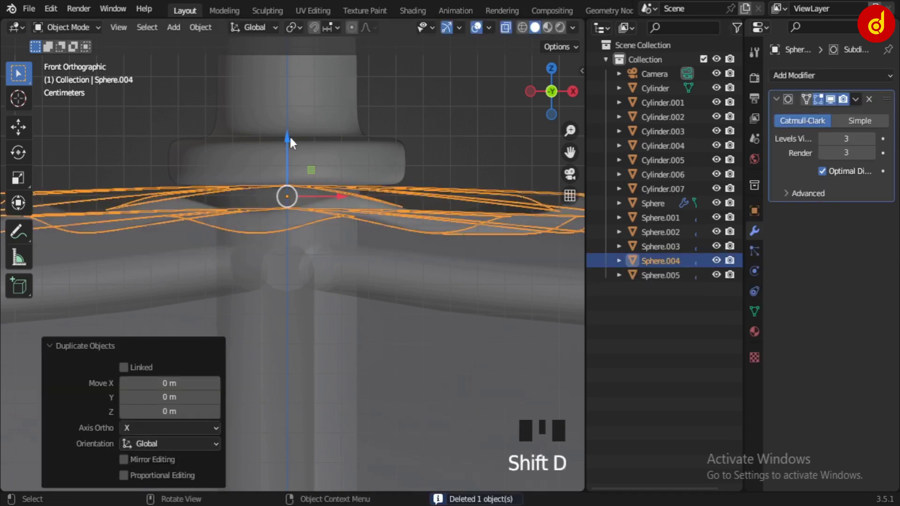
{"action": "left_click", "coordinate": [289, 141]}
{"action": "key", "text": "alt+z"}
{"action": "middle_click", "coordinate": [377, 288]}
{"action": "scroll", "scroll_direction": "down", "scroll_amount": 3}
{"action": "left_click", "coordinate": [516, 306]}
{"action": "left_click_drag", "start_coordinate": [439, 277], "coordinate": [416, 223]}
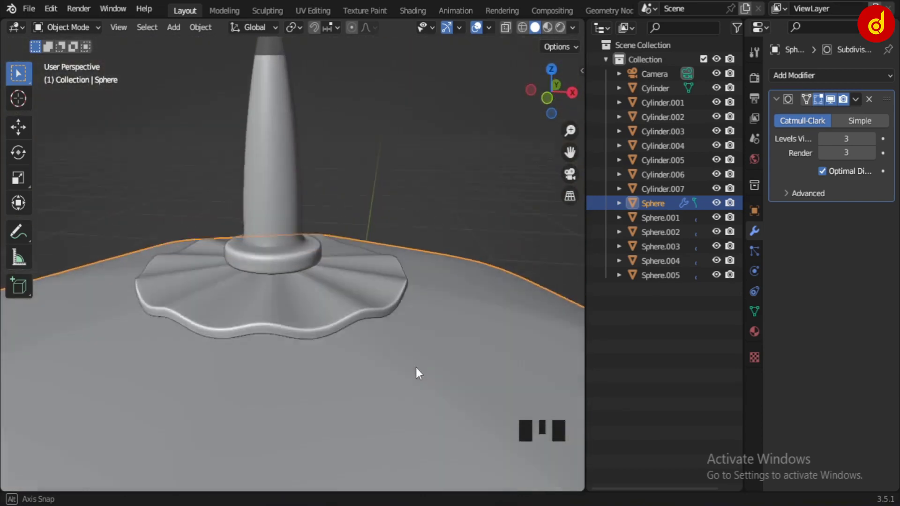
Step: Orbit under the umbrella to look up at the lower shaft
{"action": "scroll", "scroll_direction": "down", "scroll_amount": 3}
{"action": "left_click_drag", "start_coordinate": [415, 341], "coordinate": [512, 296]}
{"action": "left_click_drag", "start_coordinate": [511, 295], "coordinate": [496, 294]}
{"action": "scroll", "scroll_direction": "down", "scroll_amount": 3}
{"action": "left_click_drag", "start_coordinate": [370, 343], "coordinate": [376, 310]}
{"action": "scroll", "scroll_direction": "up", "scroll_amount": 3}
{"action": "left_click_drag", "start_coordinate": [381, 321], "coordinate": [408, 288]}
{"action": "scroll", "scroll_direction": "up", "scroll_amount": 3}
{"action": "scroll", "scroll_direction": "down", "scroll_amount": 3}
Step: Select the shaft, enter mesh editing and switch to a straight-on front view
{"action": "left_click_drag", "start_coordinate": [446, 249], "coordinate": [479, 136]}
{"action": "left_click", "coordinate": [478, 137]}
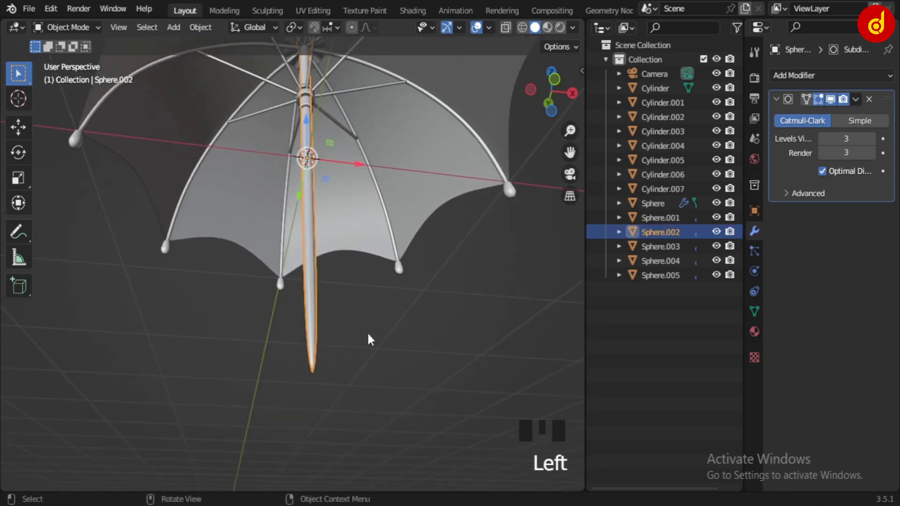
{"action": "key", "text": "Tab"}
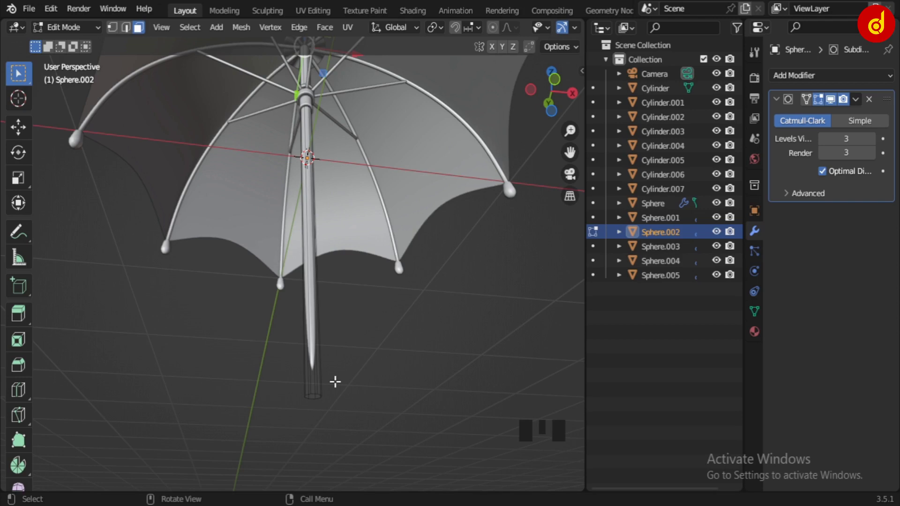
{"action": "key", "text": "KP_1"}
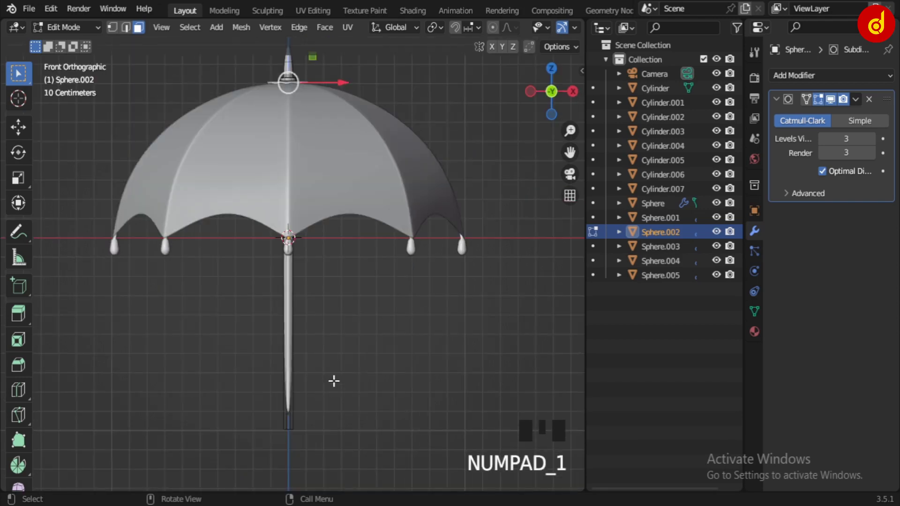
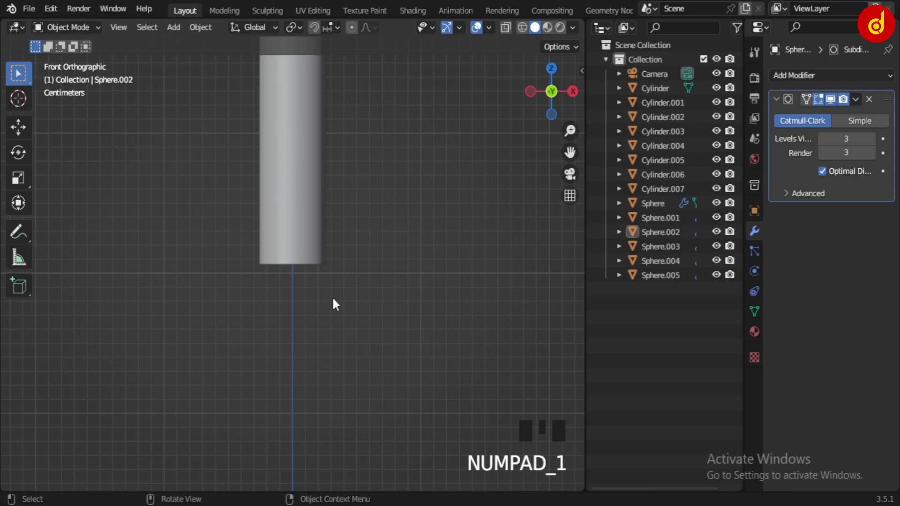
Step: Select the shaft and frame its lower end in Edit Mode
{"action": "scroll", "scroll_direction": "down", "scroll_amount": 3}
{"action": "left_click_drag", "start_coordinate": [324, 277], "coordinate": [291, 201]}
{"action": "left_click", "coordinate": [291, 202]}
{"action": "left_click_drag", "start_coordinate": [302, 212], "coordinate": [340, 269]}
{"action": "key", "text": "Tab"}
{"action": "scroll", "scroll_direction": "up", "scroll_amount": 3}
{"action": "scroll", "scroll_direction": "down", "scroll_amount": 3}
{"action": "scroll", "scroll_direction": "up", "scroll_amount": 3}
{"action": "scroll", "scroll_direction": "up", "scroll_amount": 3}
{"action": "scroll", "scroll_direction": "down", "scroll_amount": 3}
Step: Cut a horizontal edge loop near the shaft's end and move it lower to mark the grip
{"action": "key", "text": "ctrl+r"}
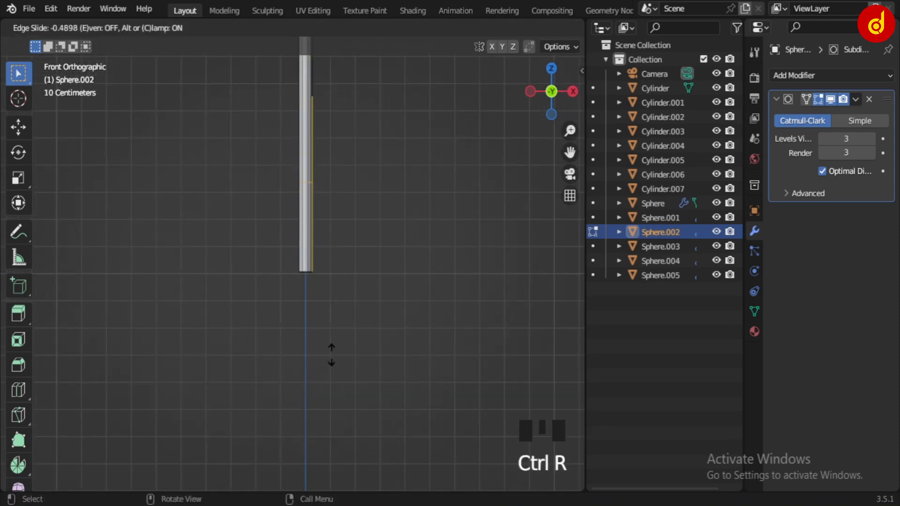
{"action": "scroll", "scroll_direction": "up", "scroll_amount": 3}
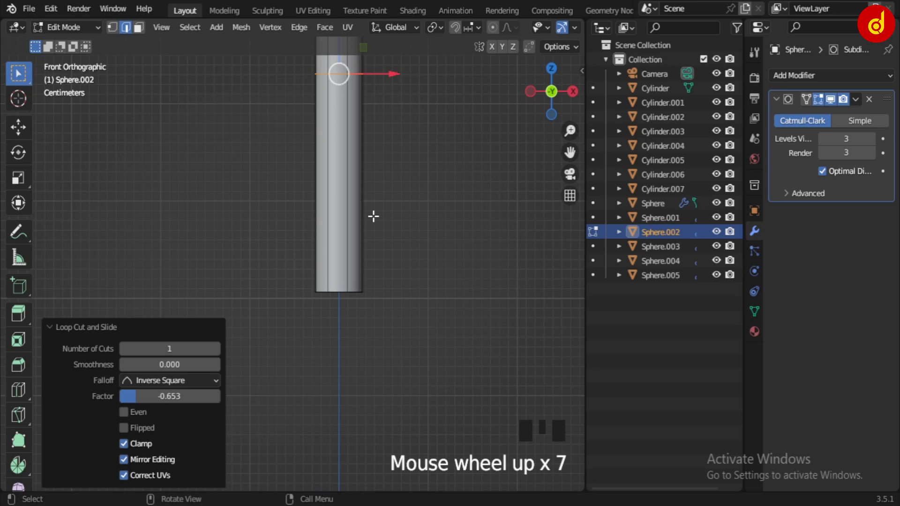
{"action": "left_click_drag", "start_coordinate": [346, 67], "coordinate": [314, 106]}
{"action": "left_click", "coordinate": [314, 106]}
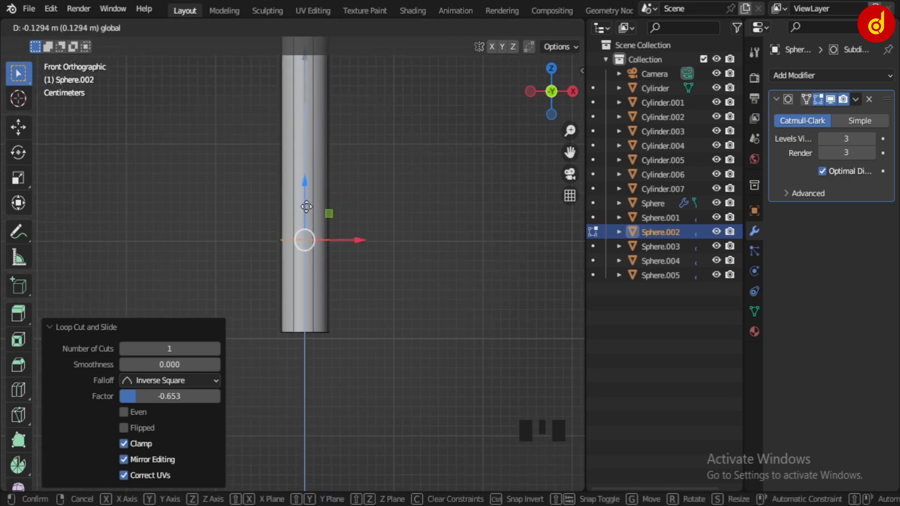
{"action": "scroll", "scroll_direction": "up", "scroll_amount": 3}
{"action": "left_click_drag", "start_coordinate": [319, 217], "coordinate": [328, 156]}
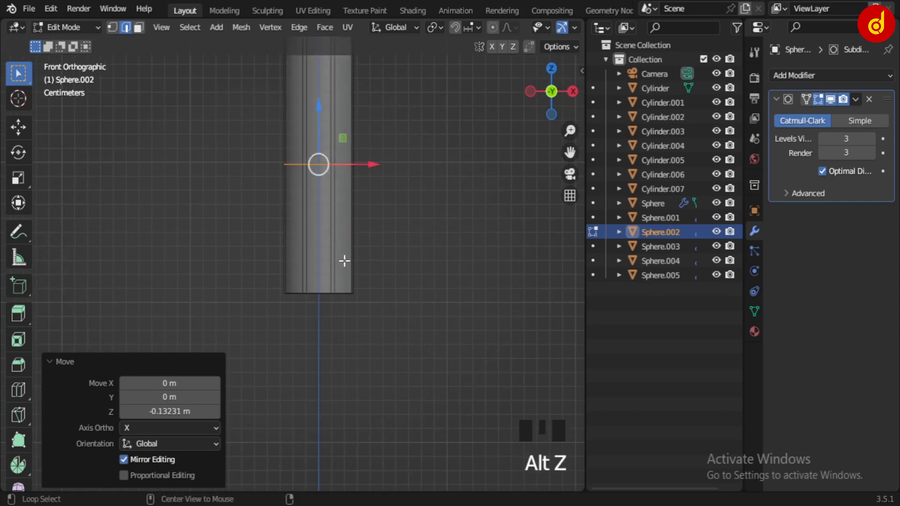
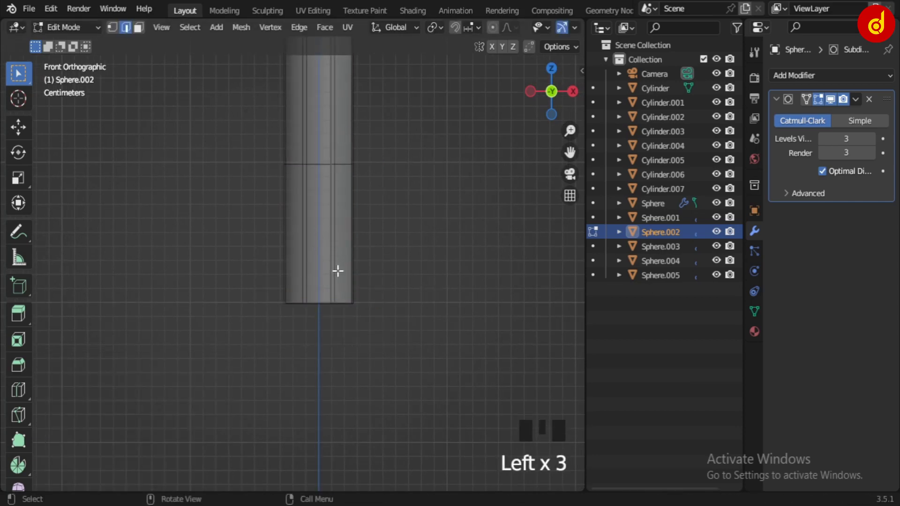
{"action": "scroll", "scroll_direction": "up", "scroll_amount": 3}
{"action": "key", "text": "Tab"}
Step: Duplicate the lower shaft faces into a separate grip object and widen it without changing its height
{"action": "key", "text": "Tab"}
{"action": "key", "text": "z"}
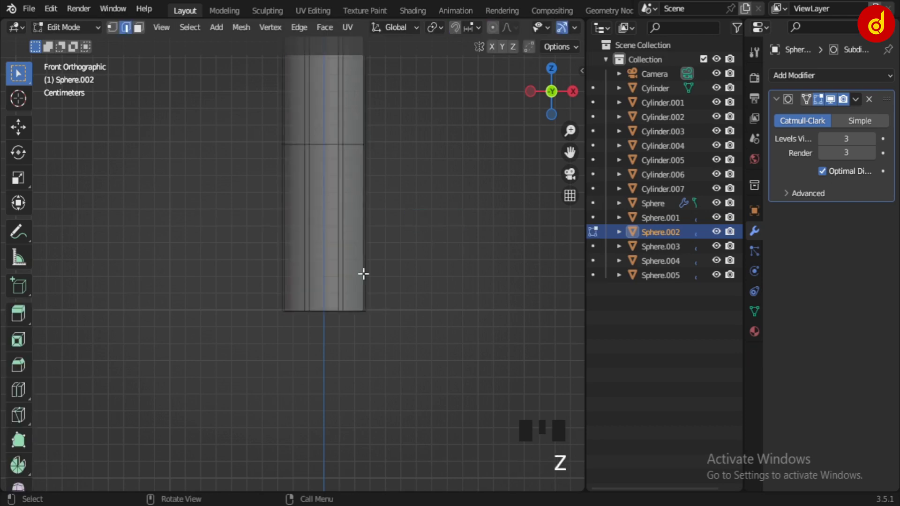
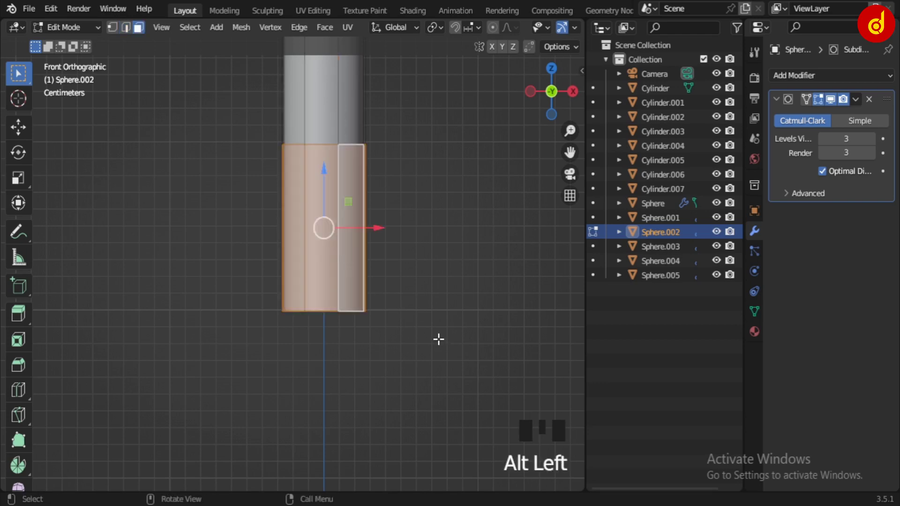
{"action": "key", "text": "shift+d"}
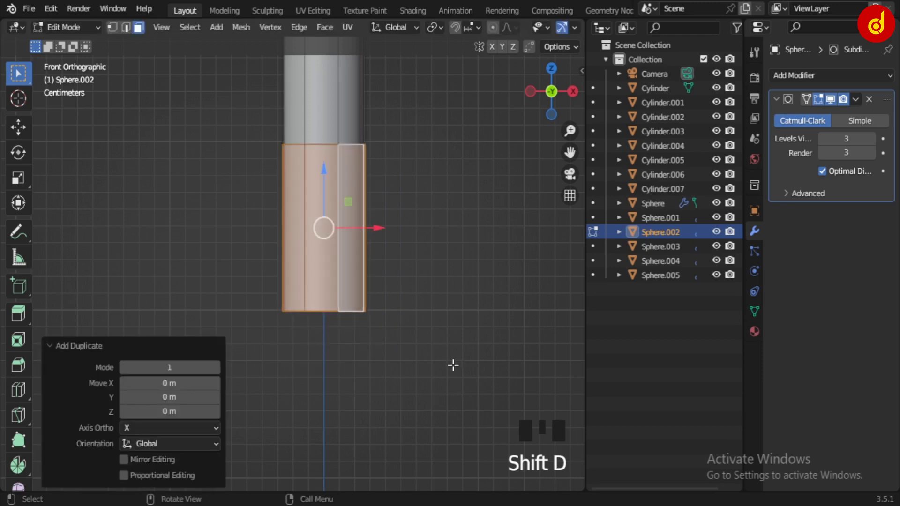
{"action": "key", "text": "p"}
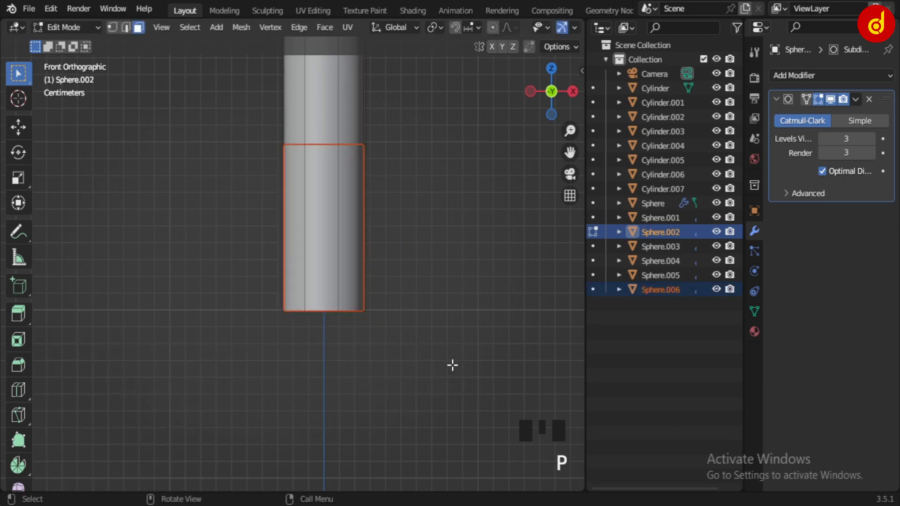
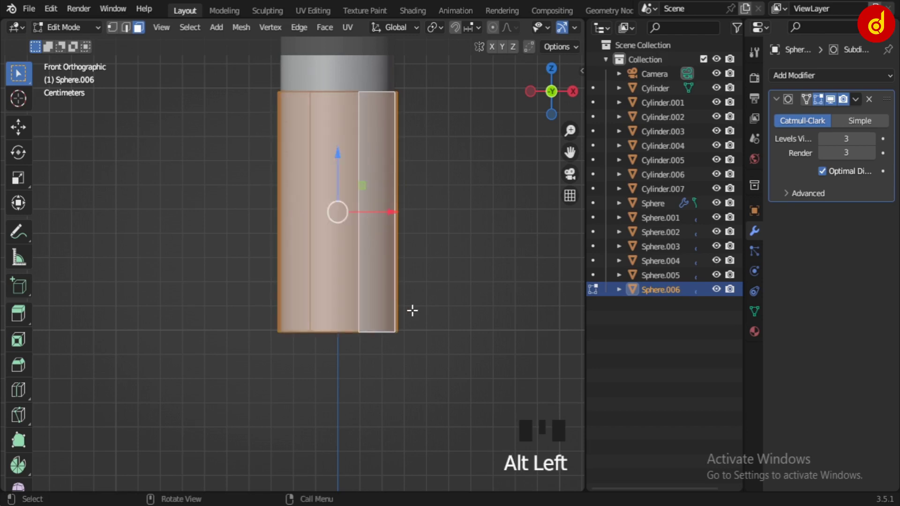
{"action": "key", "text": "s"}
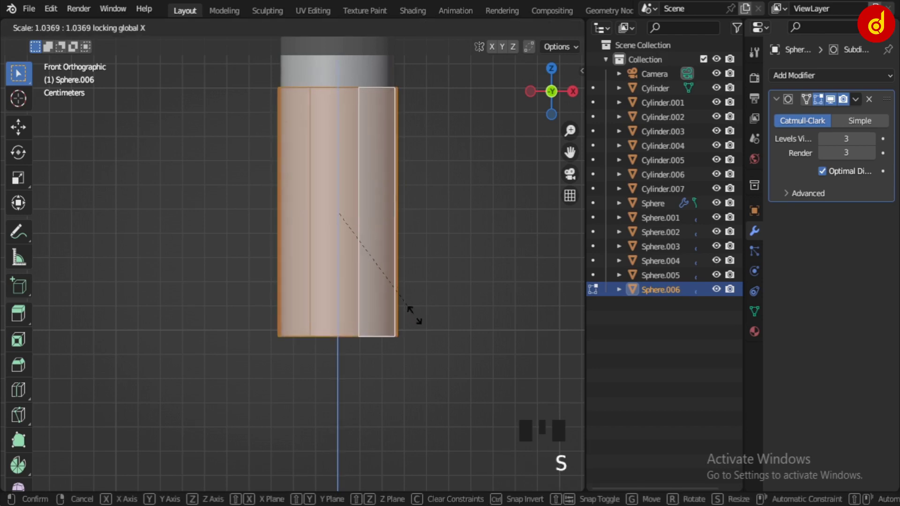
{"action": "key", "text": "s"}
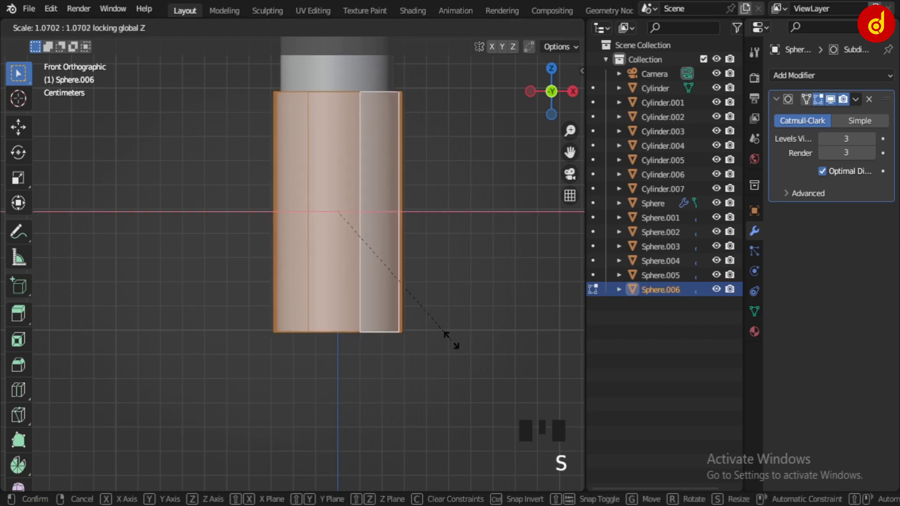
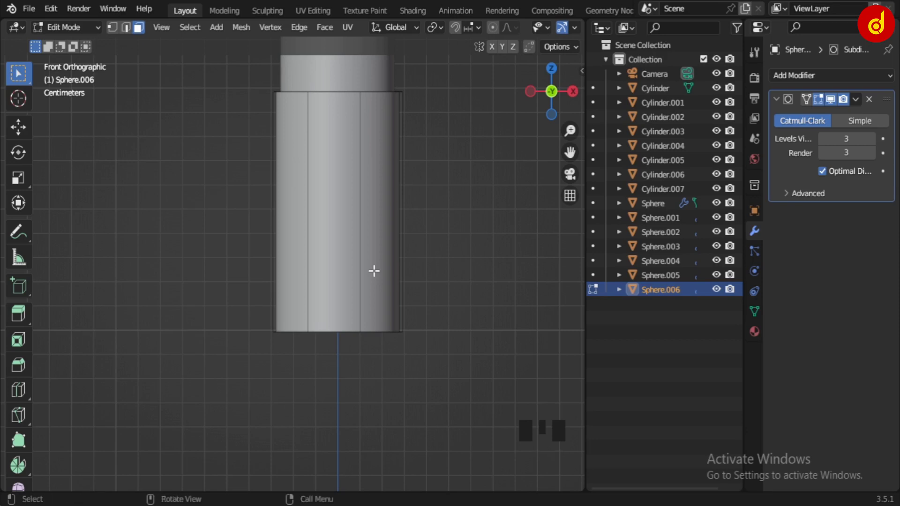
Step: Cut edge loops near both ends of the grip and select the two end face bands
{"action": "key", "text": "ctrl+r"}
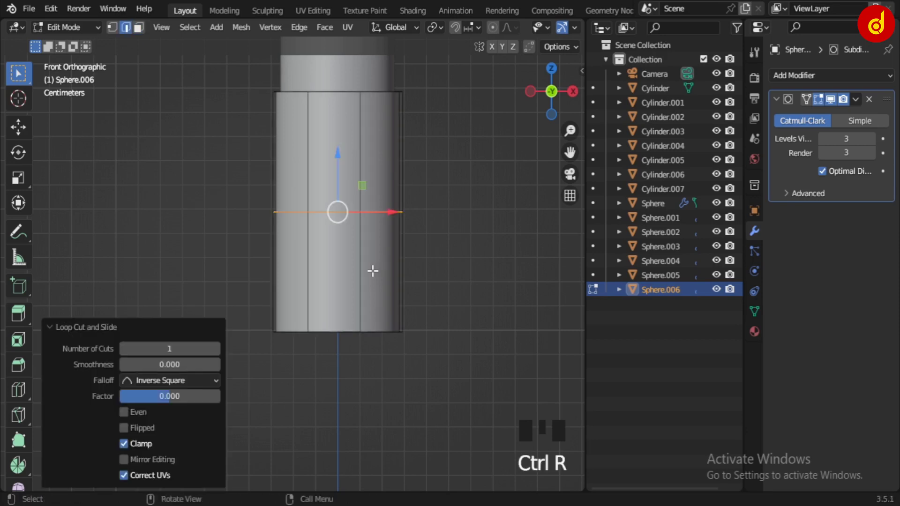
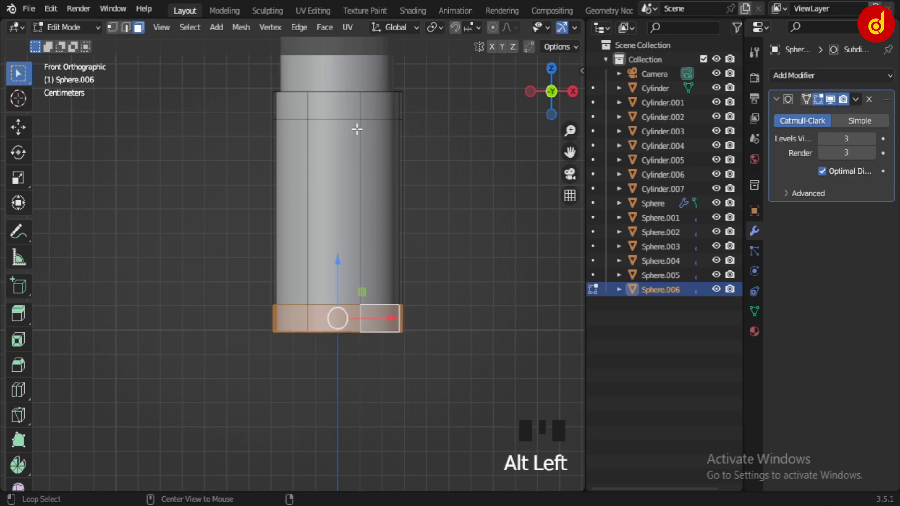
{"action": "left_click", "coordinate": [346, 311]}
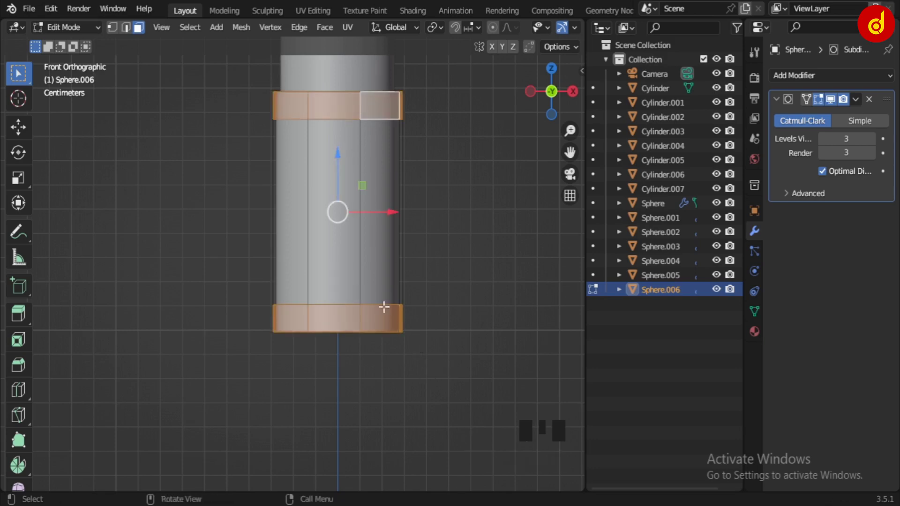
{"action": "key", "text": "q"}
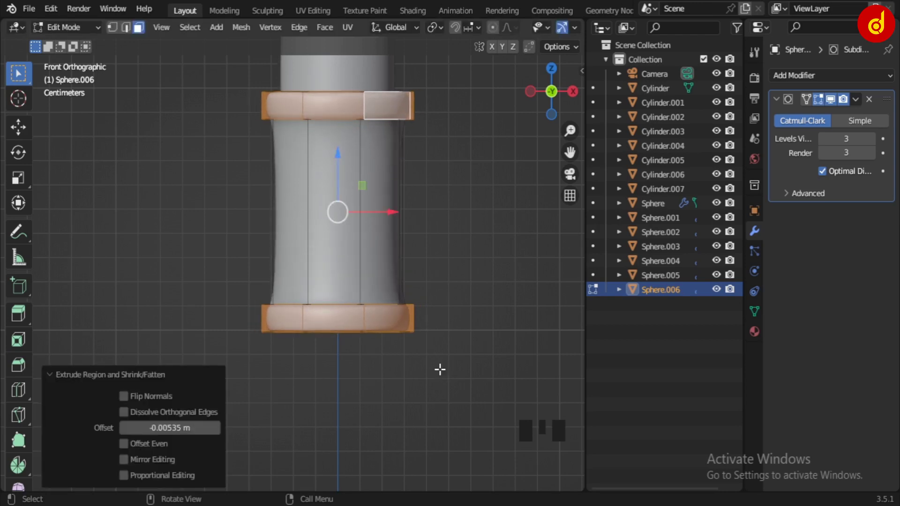
Step: Redo the Shrink/Fatten so both end bands push outward into raised rings
{"action": "key", "text": "ctrl+z"}
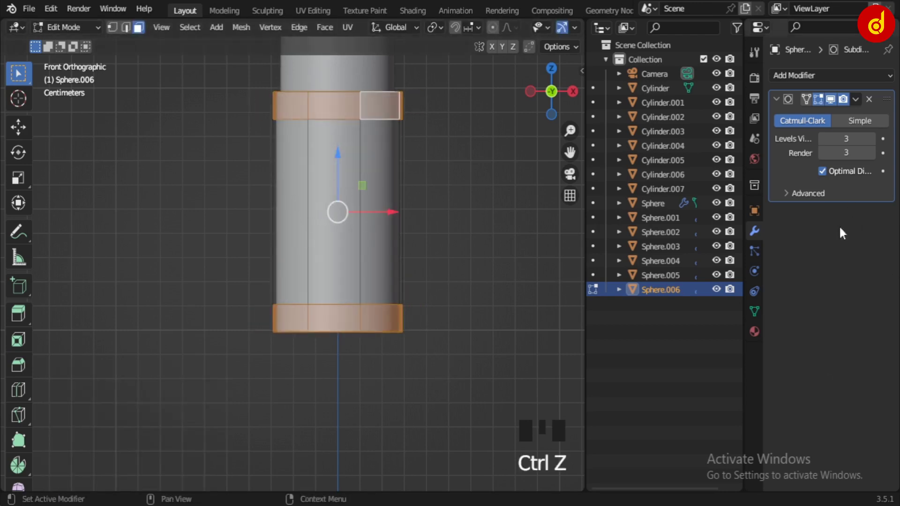
{"action": "left_click", "coordinate": [838, 105]}
{"action": "key", "text": "q"}
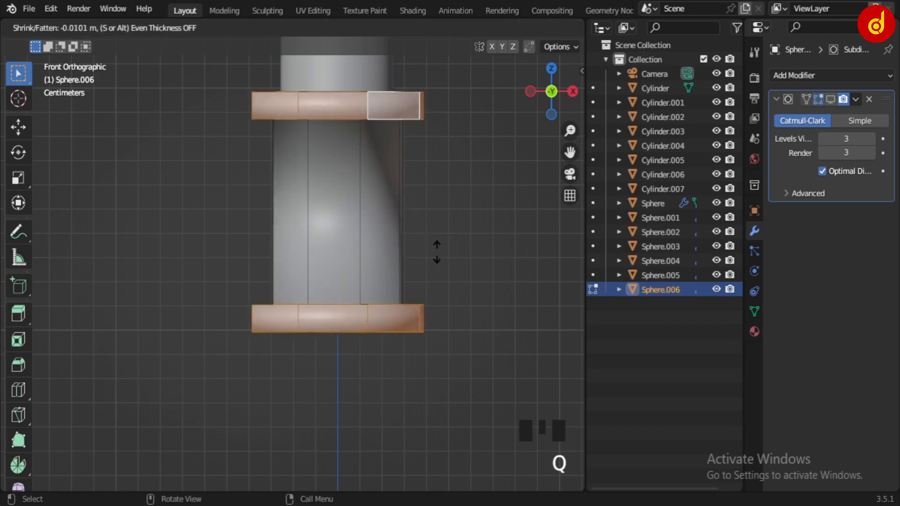
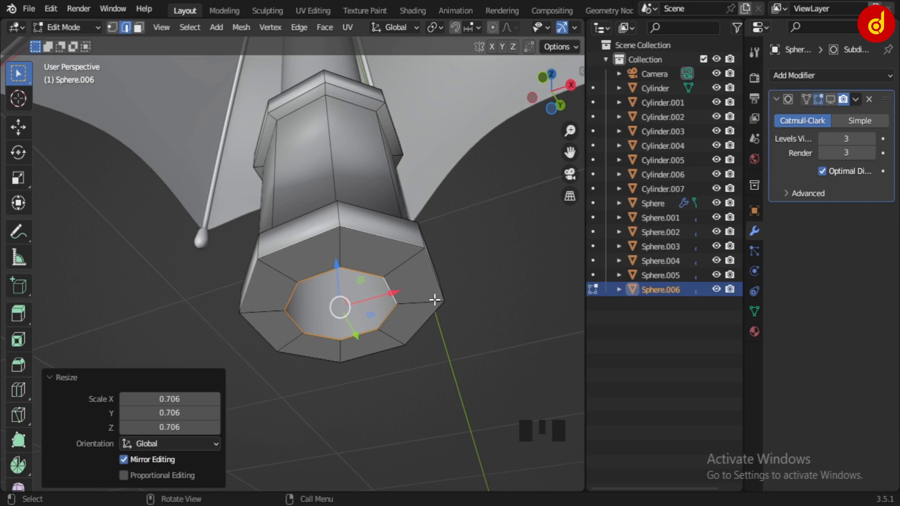
Step: Check the grip's smoothed shape, then add a supporting edge loop beside the top ring
{"action": "left_click_drag", "start_coordinate": [349, 315], "coordinate": [349, 294]}
{"action": "key", "text": "Tab"}
{"action": "left_click", "coordinate": [838, 100]}
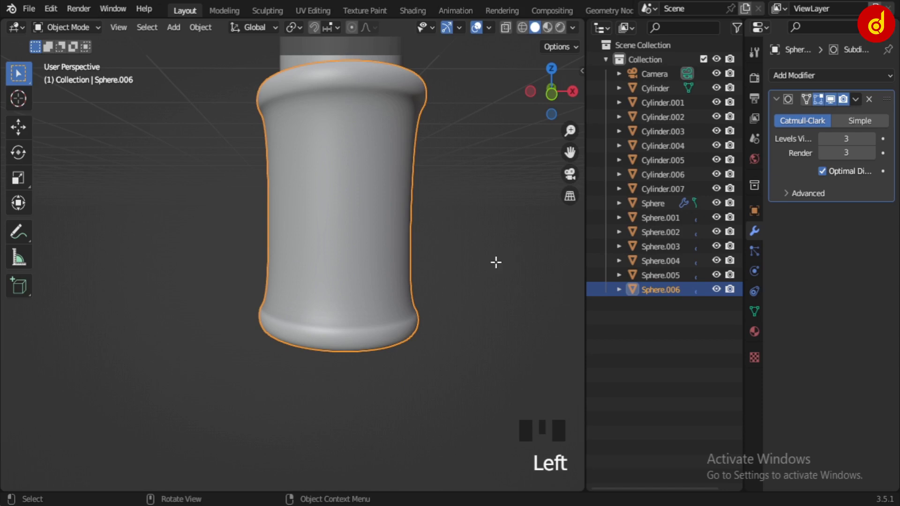
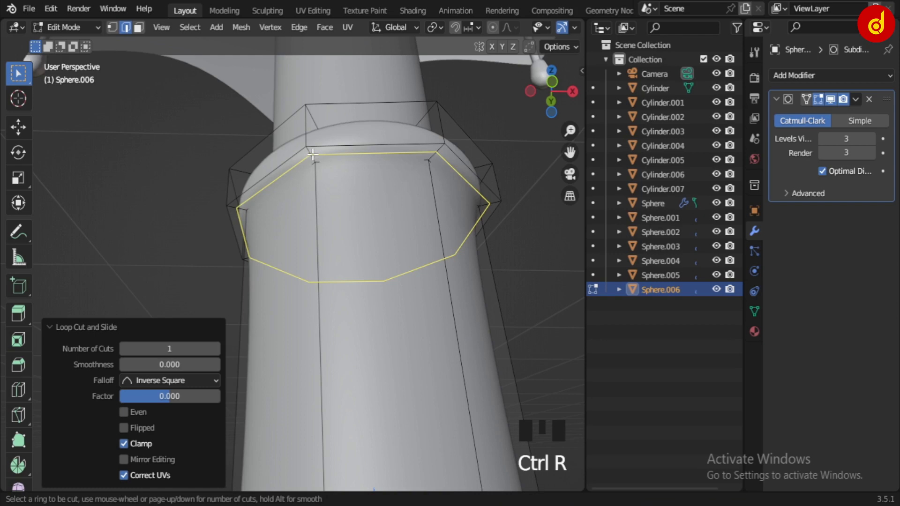
{"action": "scroll", "scroll_direction": "down", "scroll_amount": 3}
{"action": "key", "text": "Tab"}
{"action": "left_click_drag", "start_coordinate": [384, 318], "coordinate": [463, 352]}
{"action": "left_click", "coordinate": [464, 352]}
Step: Add further supporting loop cuts beside the other ring so both rims stay crisp
{"action": "scroll", "scroll_direction": "down", "scroll_amount": 3}
{"action": "left_click_drag", "start_coordinate": [391, 363], "coordinate": [398, 286]}
{"action": "scroll", "scroll_direction": "up", "scroll_amount": 3}
{"action": "left_click_drag", "start_coordinate": [379, 267], "coordinate": [275, 355]}
{"action": "key", "text": "ctrl+r"}
{"action": "left_click", "coordinate": [275, 355]}
{"action": "key", "text": "Tab"}
{"action": "key", "text": "ctrl+r"}
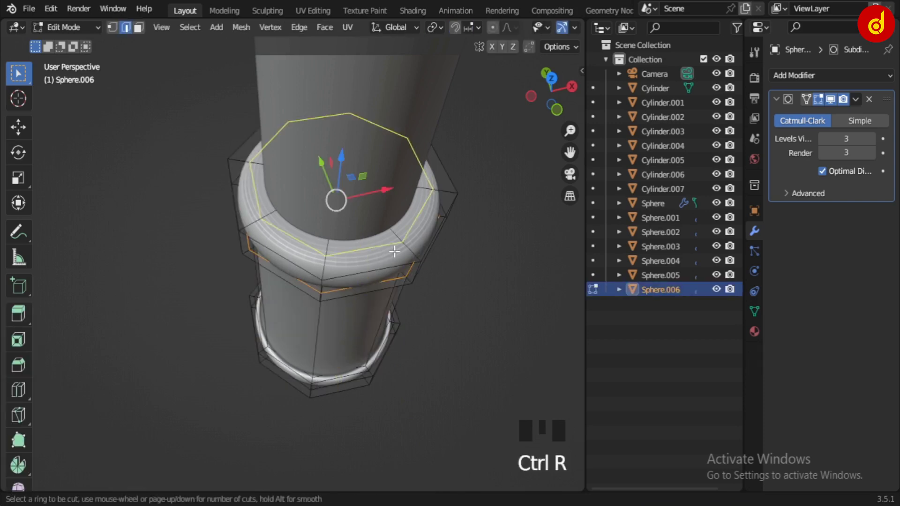
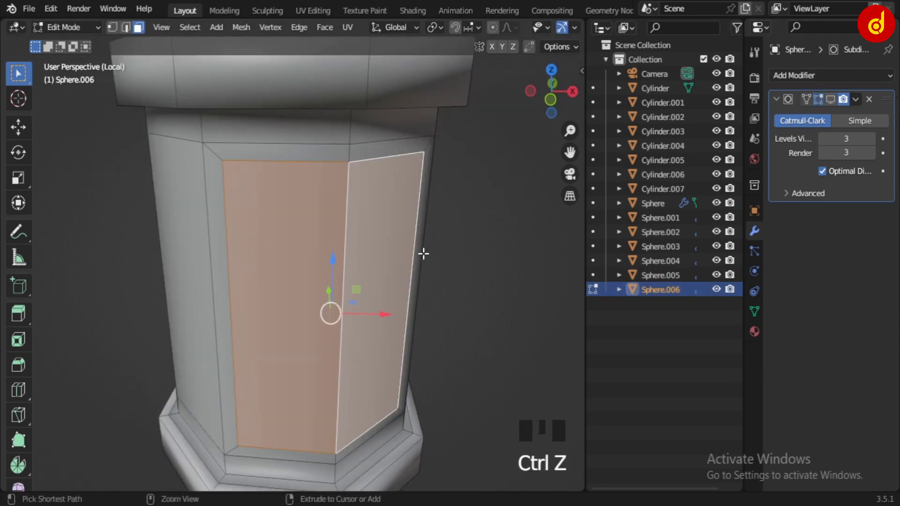
Step: Inset the selected front faces and push the panel inward as an oval recess
{"action": "key", "text": "q"}
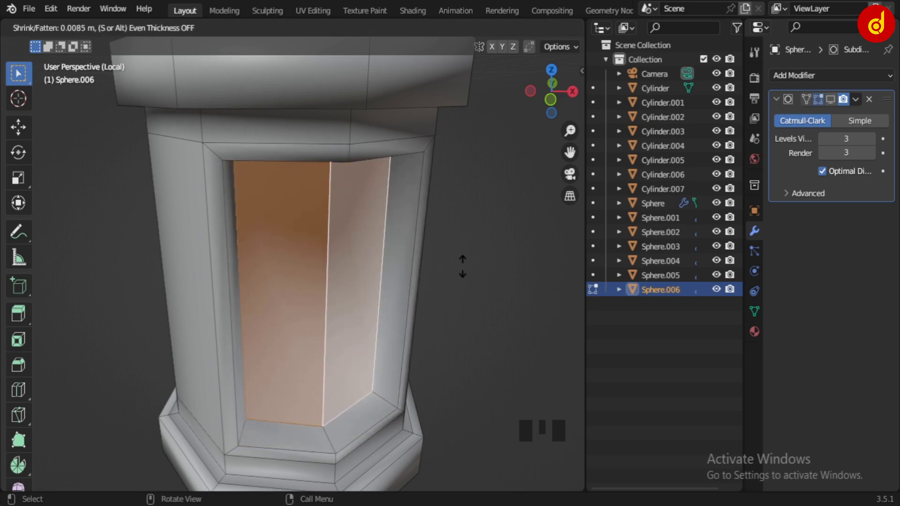
{"action": "middle_click", "coordinate": [372, 416]}
{"action": "key", "text": "i"}
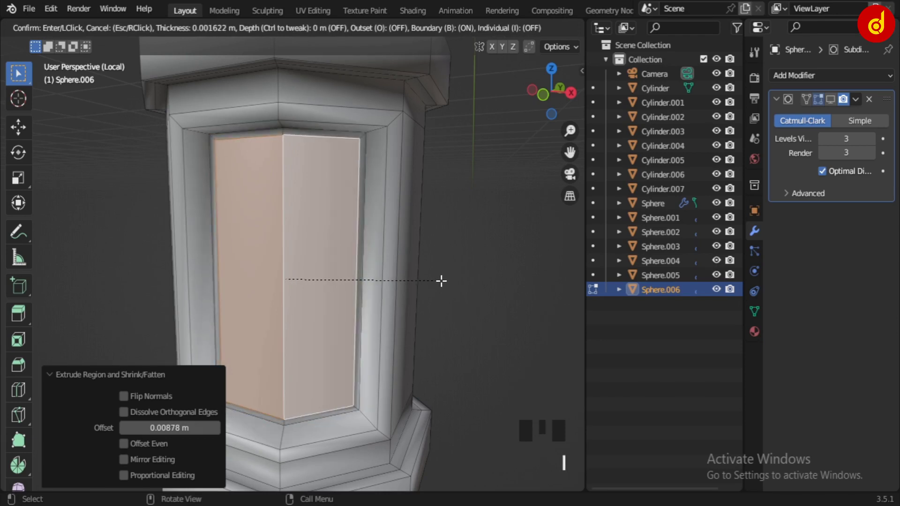
{"action": "middle_click", "coordinate": [369, 423]}
{"action": "key", "text": "q"}
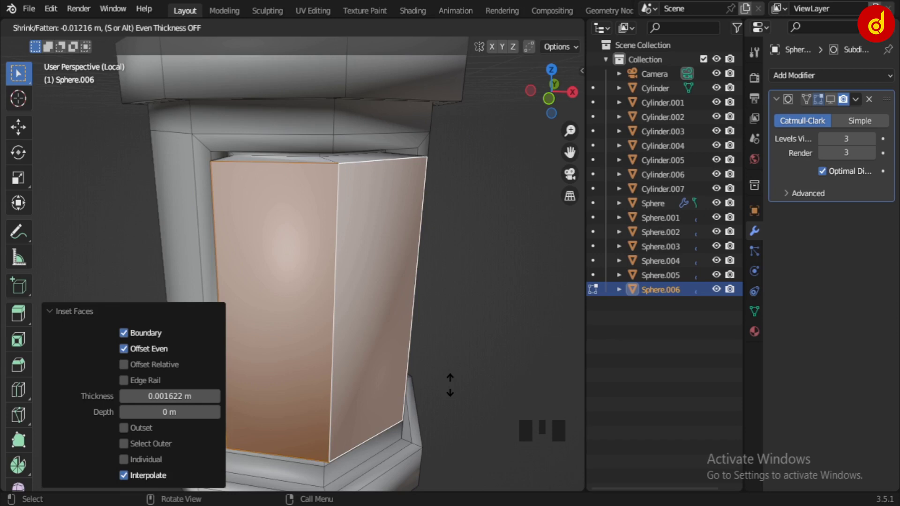
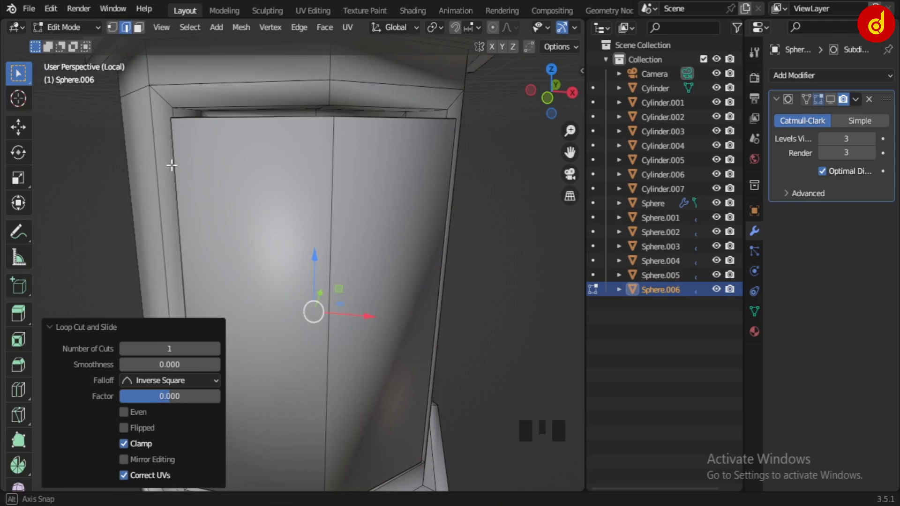
Step: Add a supporting edge loop across the recessed panel and check its smoothed result
{"action": "key", "text": "ctrl+r"}
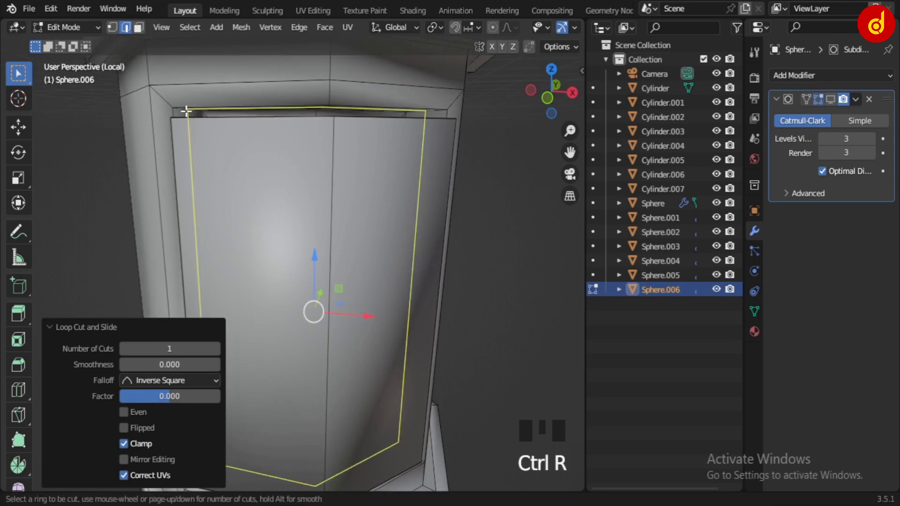
{"action": "left_click", "coordinate": [838, 101]}
{"action": "key", "text": "Tab"}
{"action": "scroll", "scroll_direction": "down", "scroll_amount": 3}
{"action": "left_click", "coordinate": [459, 257]}
{"action": "left_click_drag", "start_coordinate": [409, 347], "coordinate": [337, 278]}
{"action": "scroll", "scroll_direction": "up", "scroll_amount": 3}
{"action": "middle_click", "coordinate": [352, 295]}
Step: Return to Object Mode, leave local view and frame the whole shaft
{"action": "key", "text": "Tab"}
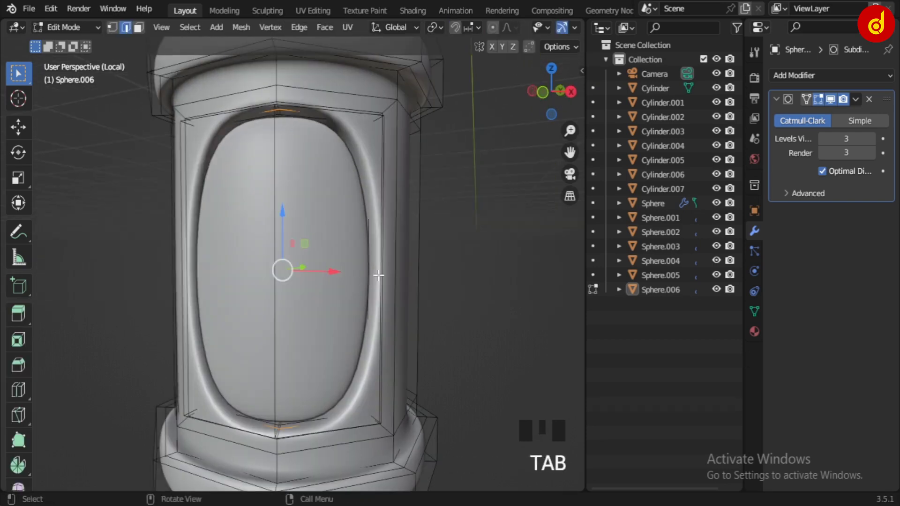
{"action": "key", "text": "Tab"}
{"action": "left_click", "coordinate": [471, 281]}
{"action": "scroll", "scroll_direction": "down", "scroll_amount": 3}
{"action": "key", "text": "/"}
{"action": "left_click_drag", "start_coordinate": [448, 274], "coordinate": [451, 260]}
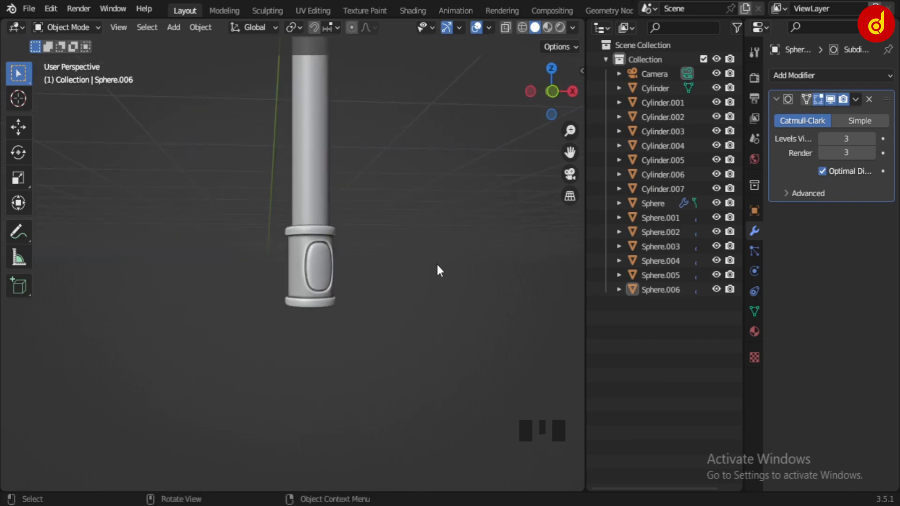
{"action": "key", "text": "KP_1"}
{"action": "scroll", "scroll_direction": "down", "scroll_amount": 3}
{"action": "scroll", "scroll_direction": "up", "scroll_amount": 3}
{"action": "scroll", "scroll_direction": "down", "scroll_amount": 3}
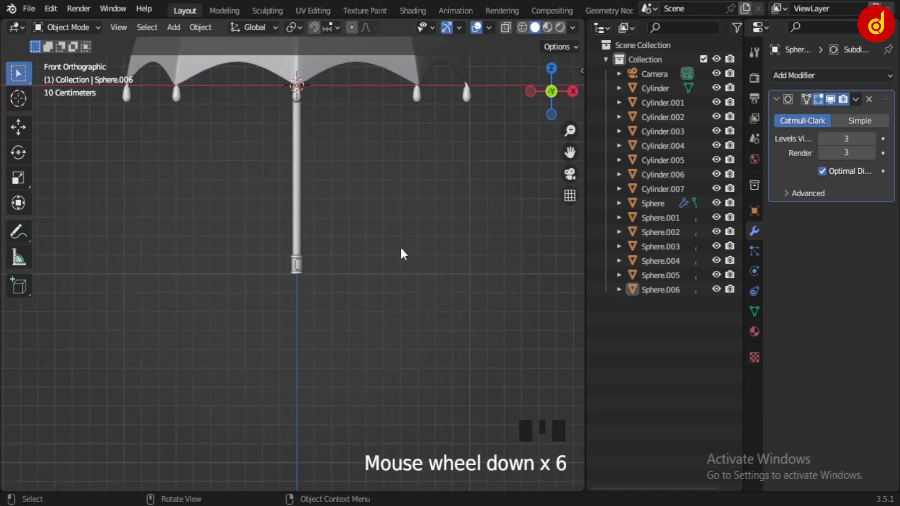
{"action": "scroll", "scroll_direction": "up", "scroll_amount": 3}
{"action": "scroll", "scroll_direction": "down", "scroll_amount": 3}
{"action": "scroll", "scroll_direction": "down", "scroll_amount": 3}
{"action": "key", "text": "shift+a"}
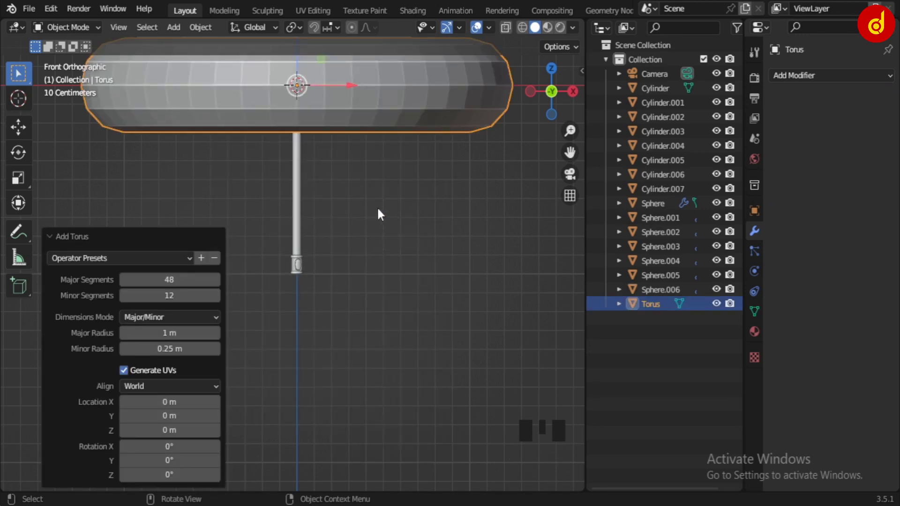
{"action": "key", "text": "r"}
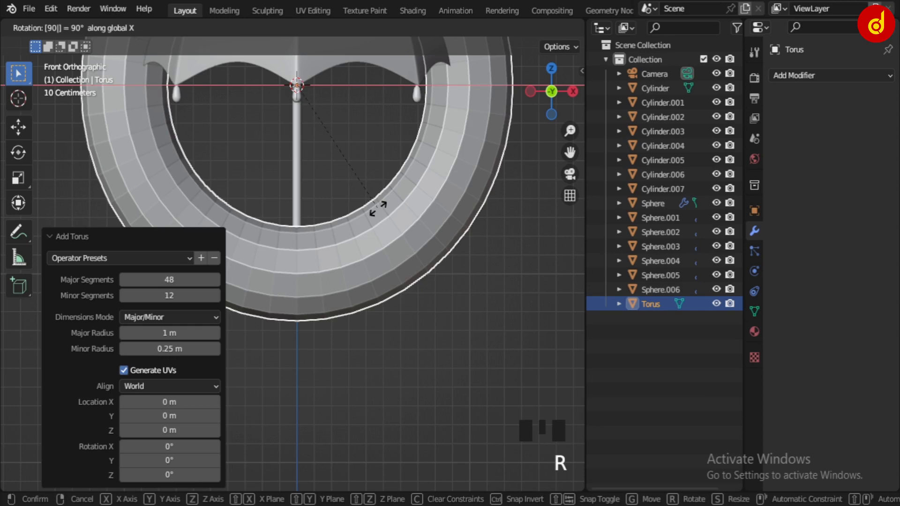
{"action": "scroll", "scroll_direction": "down", "scroll_amount": 3}
{"action": "left_click_drag", "start_coordinate": [357, 210], "coordinate": [358, 271]}
{"action": "scroll", "scroll_direction": "up", "scroll_amount": 3}
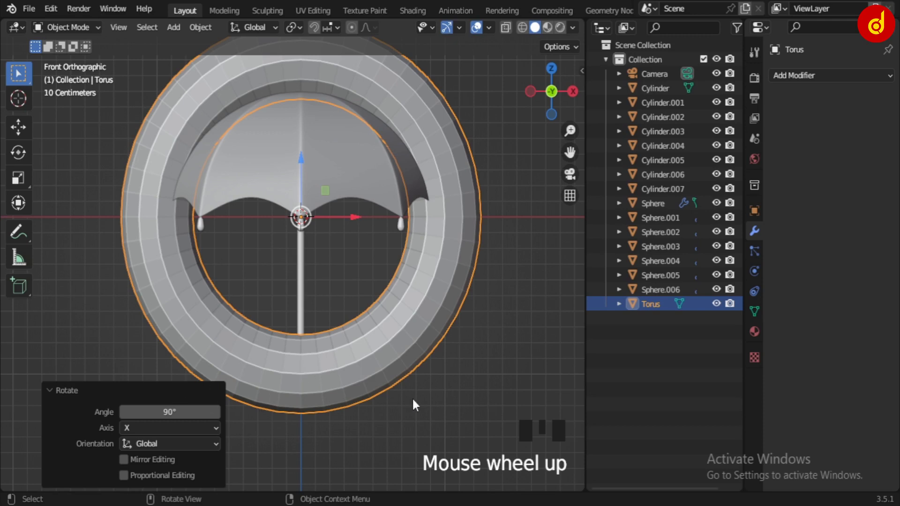
{"action": "left_click_drag", "start_coordinate": [472, 390], "coordinate": [435, 329]}
{"action": "left_click", "coordinate": [427, 314]}
{"action": "key", "text": "Delete"}
{"action": "key", "text": "shift+a"}
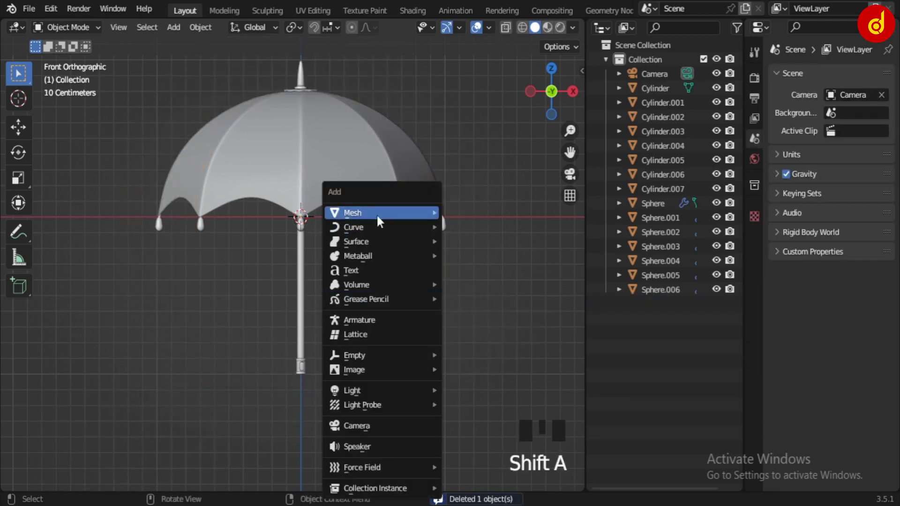
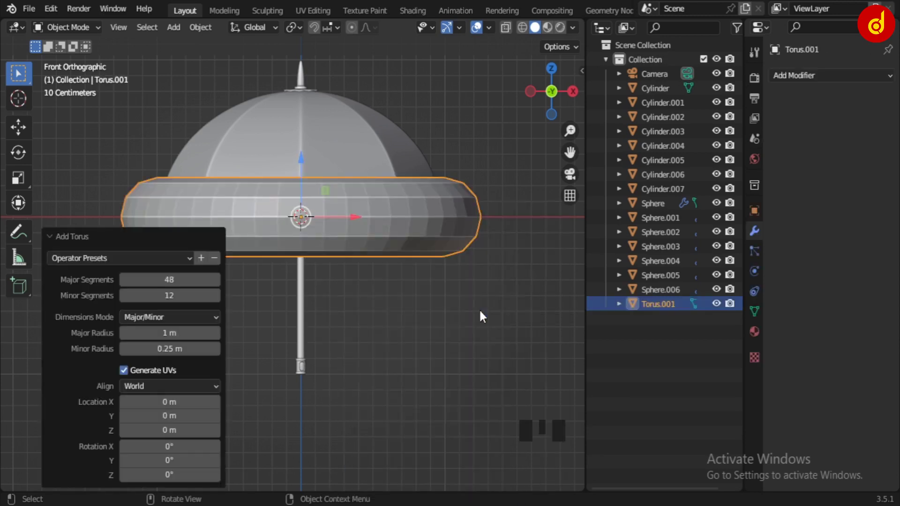
{"action": "key", "text": "/"}
{"action": "left_click_drag", "start_coordinate": [437, 383], "coordinate": [426, 394]}
{"action": "key", "text": "Delete"}
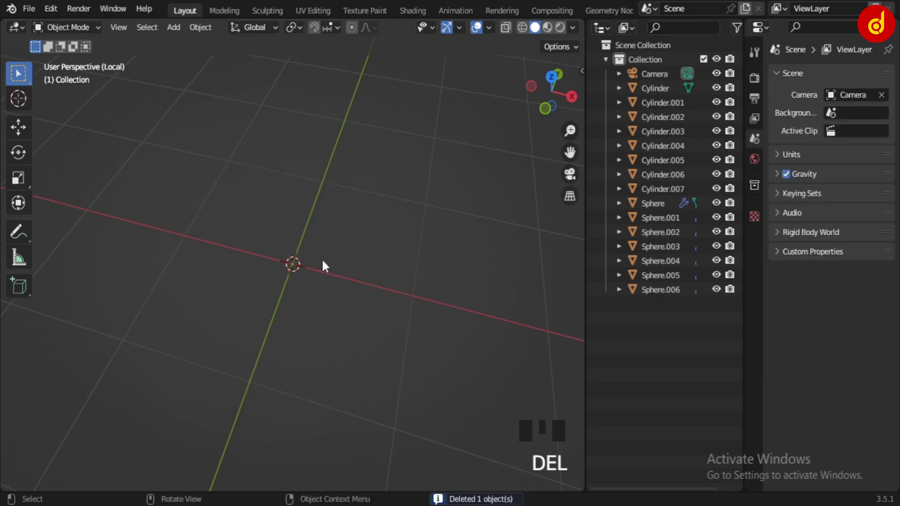
Step: Add a torus mesh with 12 major segments around the shaft
{"action": "key", "text": "shift+a"}
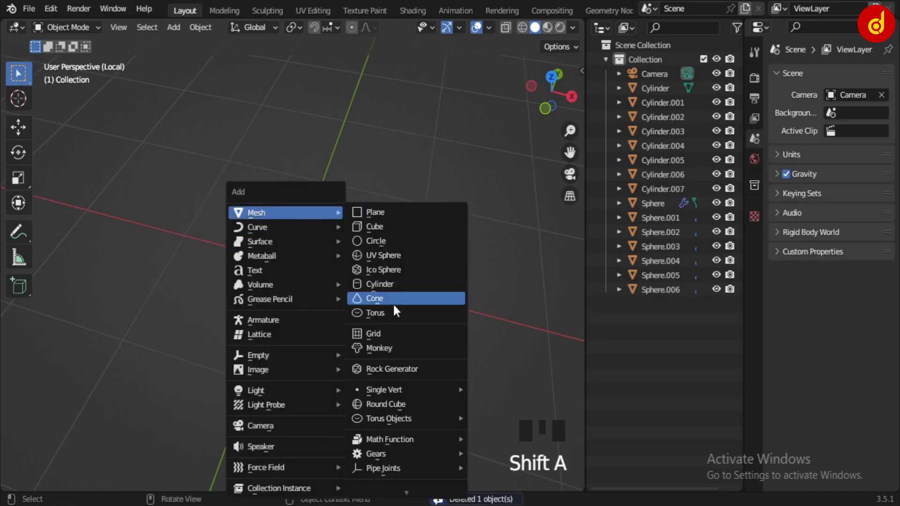
{"action": "left_click_drag", "start_coordinate": [402, 206], "coordinate": [402, 205]}
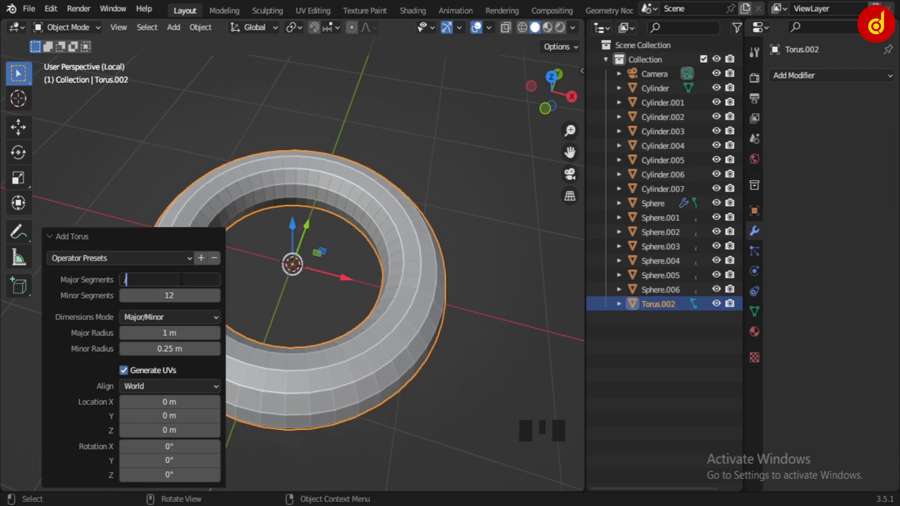
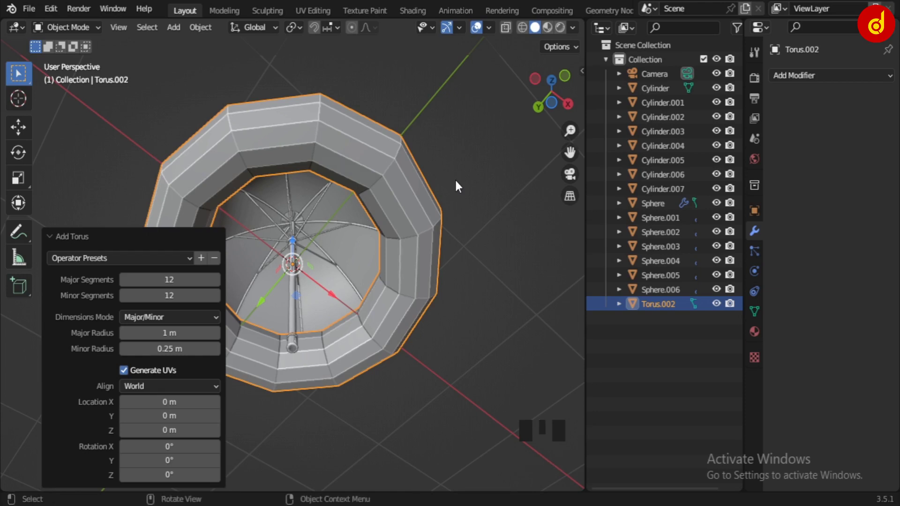
{"action": "left_click", "coordinate": [426, 338]}
Step: In front view rotate the torus 90° about X to stand upright and enter Edit Mode
{"action": "key", "text": "KP_1"}
{"action": "key", "text": "r"}
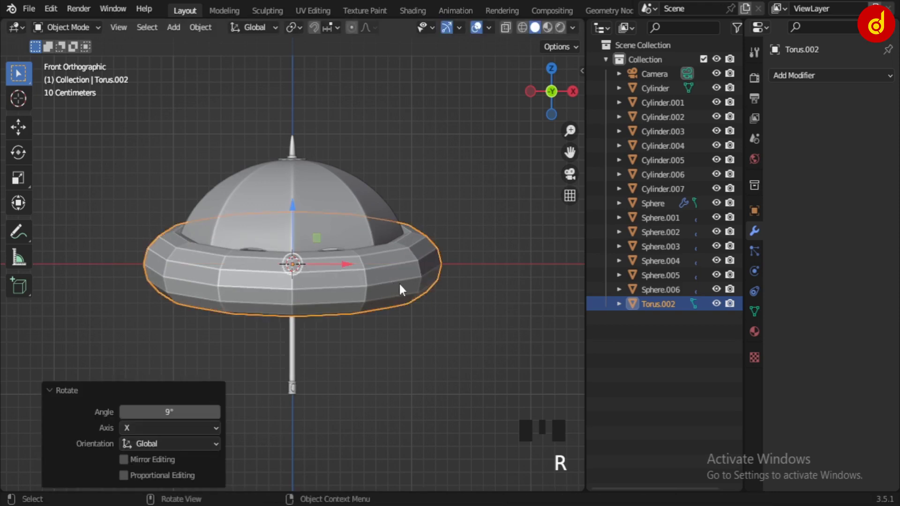
{"action": "key", "text": "ctrl+z"}
{"action": "key", "text": "r"}
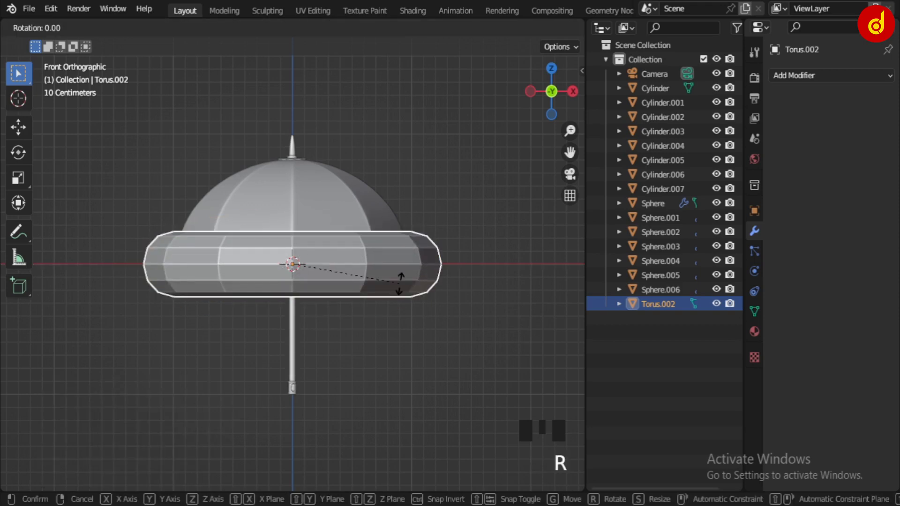
{"action": "key", "text": "Tab"}
{"action": "key", "text": "alt+z"}
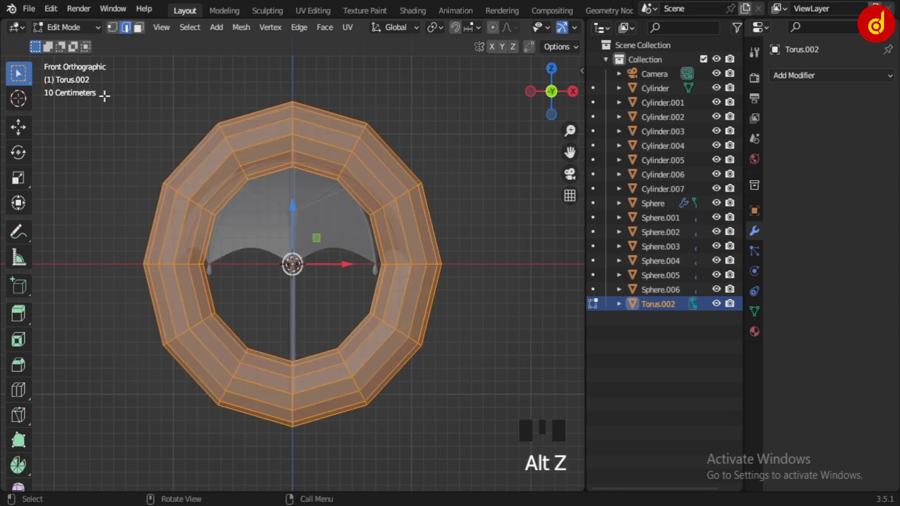
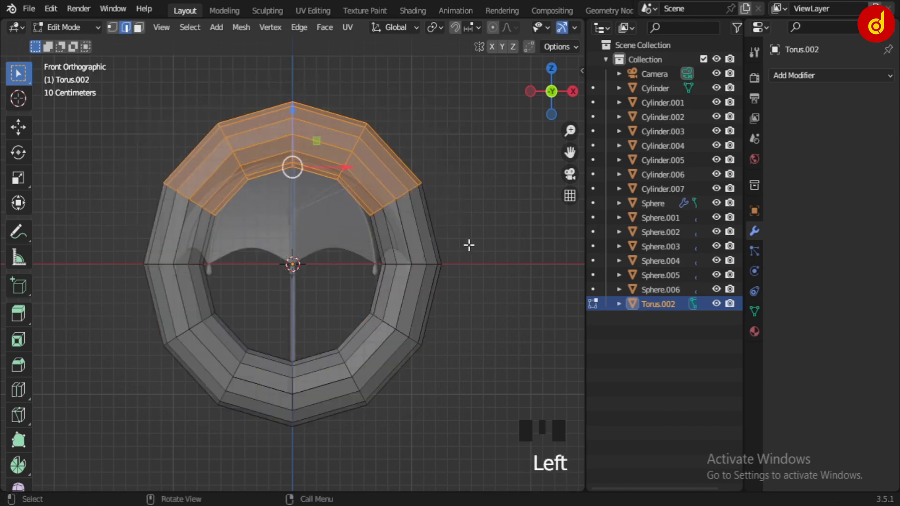
Step: Delete the torus's top-arc faces and extrude one open end up into a J-hook
{"action": "key", "text": "x"}
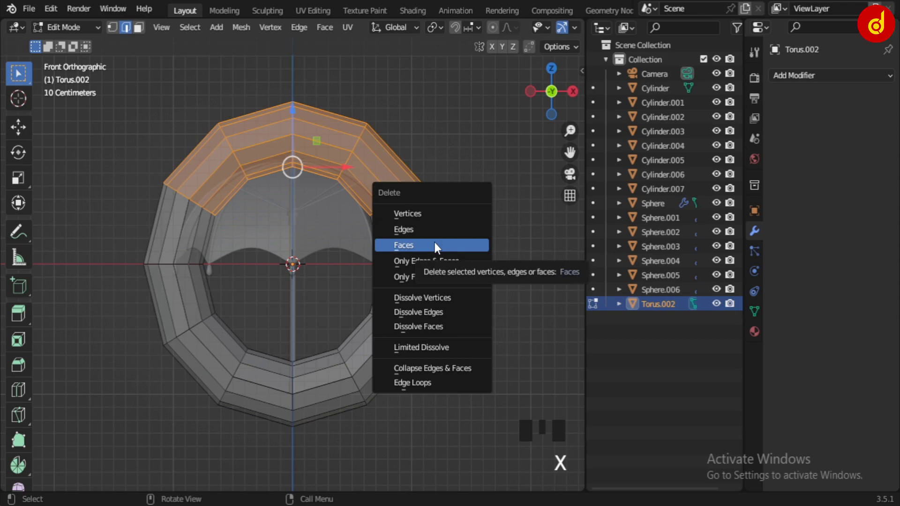
{"action": "key", "text": "ctrl+z"}
{"action": "key", "text": "x"}
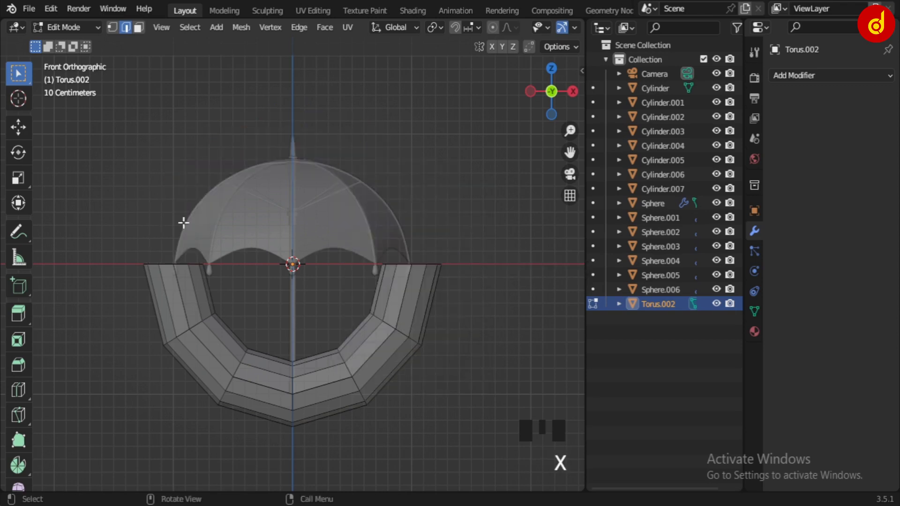
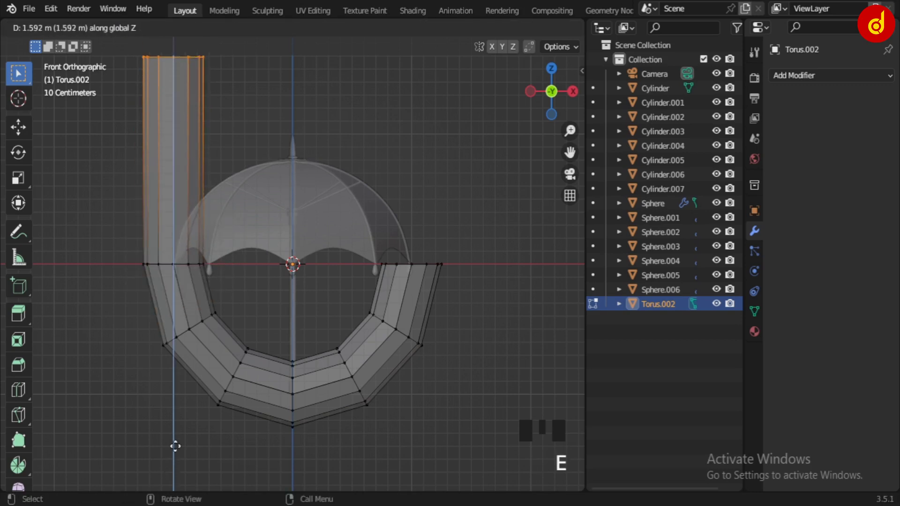
{"action": "key", "text": "Tab"}
Step: Scale the J-hook down to a small size near the shaft
{"action": "key", "text": "s"}
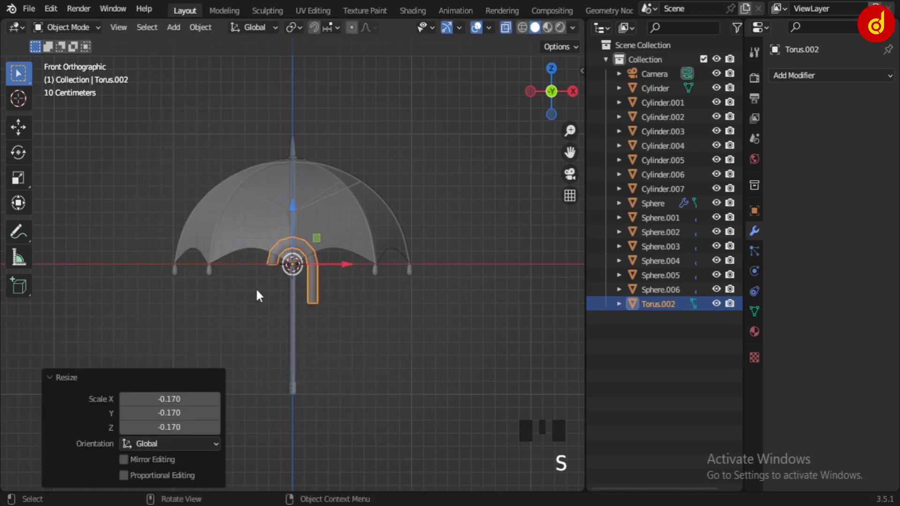
{"action": "key", "text": "ctrl+z"}
{"action": "key", "text": "s"}
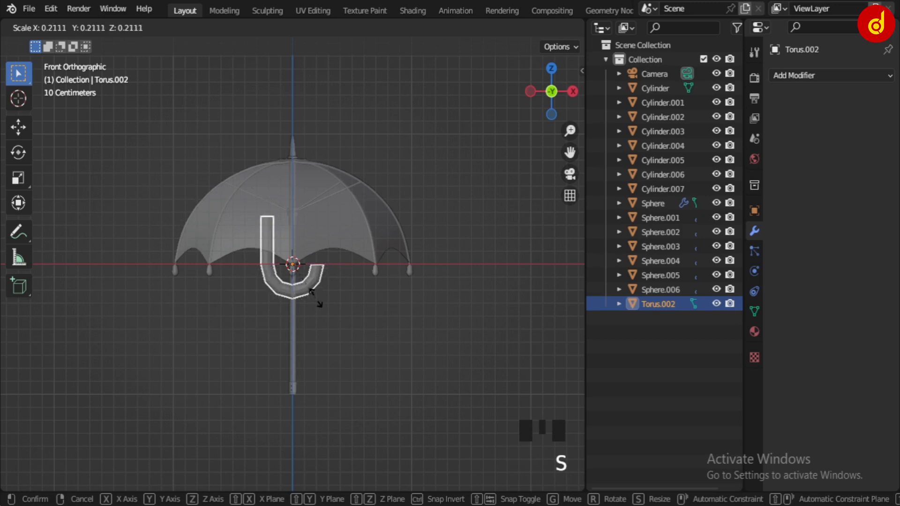
{"action": "scroll", "scroll_direction": "up", "scroll_amount": 3}
{"action": "left_click", "coordinate": [294, 207]}
Step: Move the hook below the shaft so its straight arm meets the grip's bottom
{"action": "left_click_drag", "start_coordinate": [358, 403], "coordinate": [371, 348]}
{"action": "scroll", "scroll_direction": "up", "scroll_amount": 3}
{"action": "left_click", "coordinate": [343, 304]}
{"action": "left_click", "coordinate": [355, 244]}
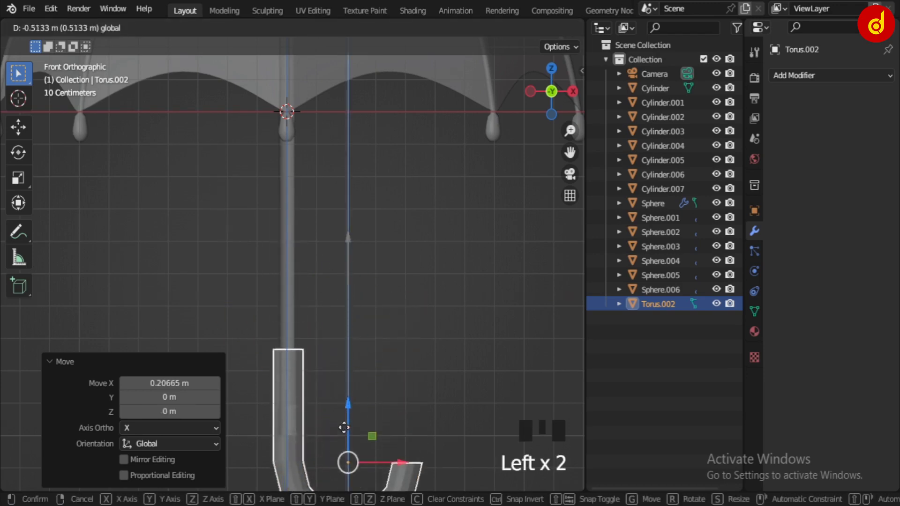
{"action": "left_click_drag", "start_coordinate": [316, 378], "coordinate": [427, 331]}
{"action": "scroll", "scroll_direction": "up", "scroll_amount": 3}
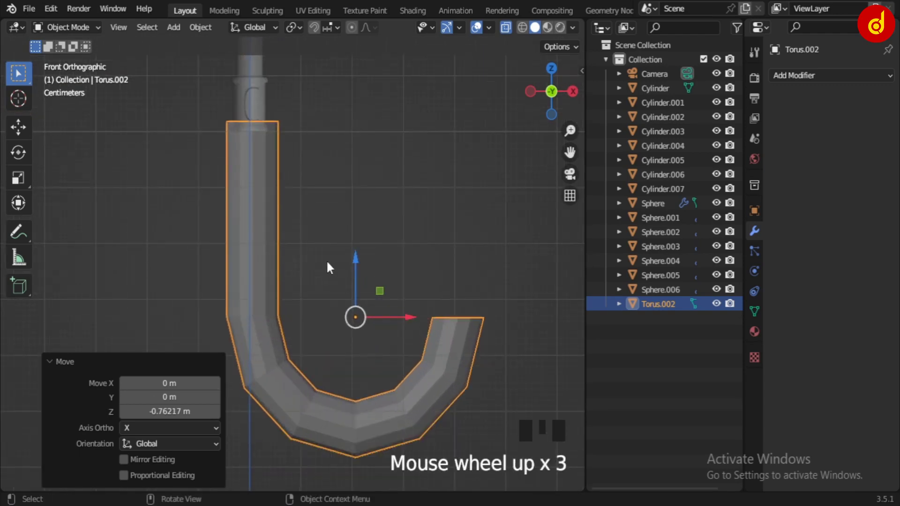
Step: Nudge the hook down against the grip and set snapping for mesh editing
{"action": "key", "text": "Tab"}
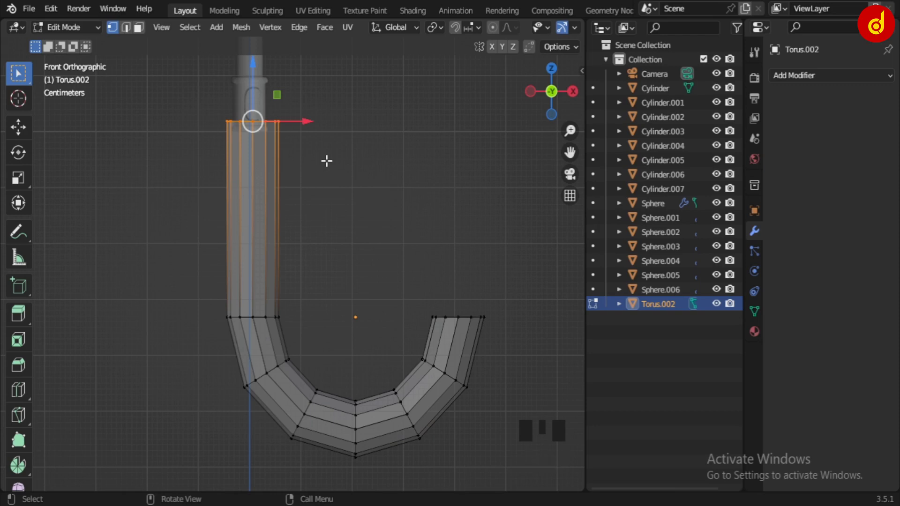
{"action": "key", "text": "Tab"}
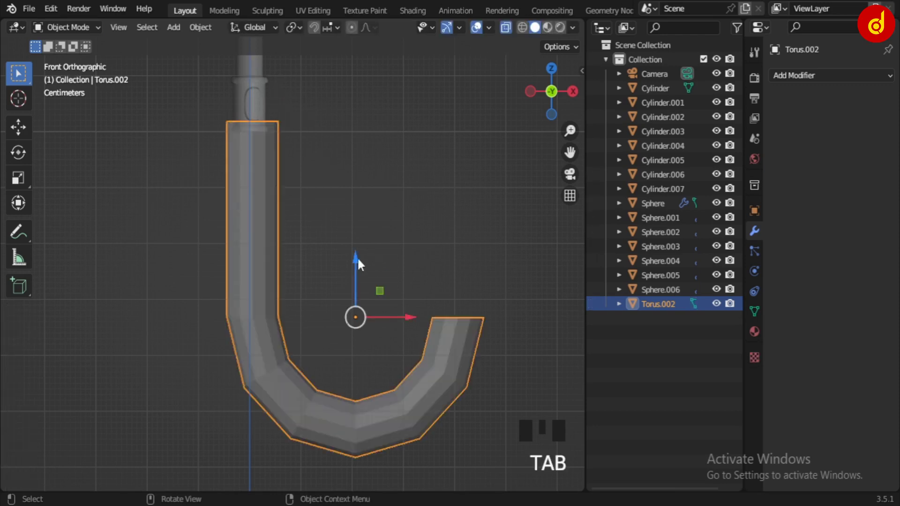
{"action": "left_click", "coordinate": [360, 266]}
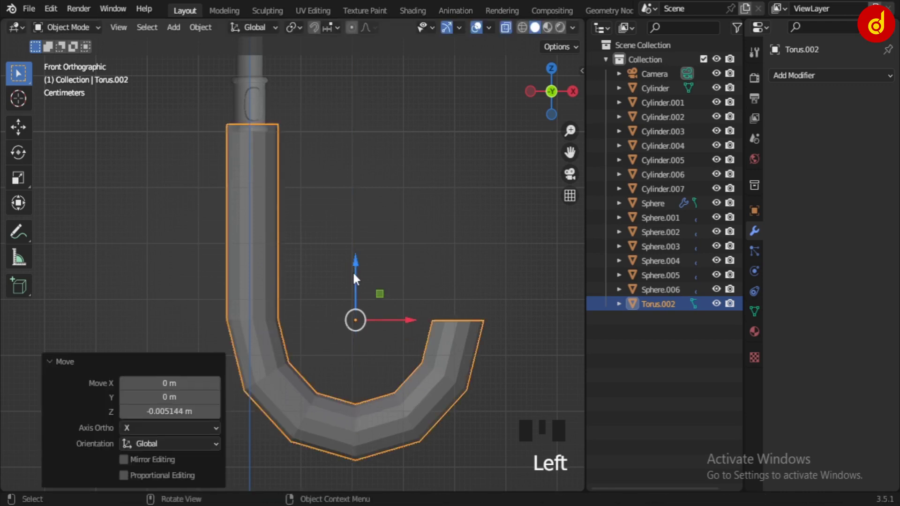
{"action": "key", "text": "Tab"}
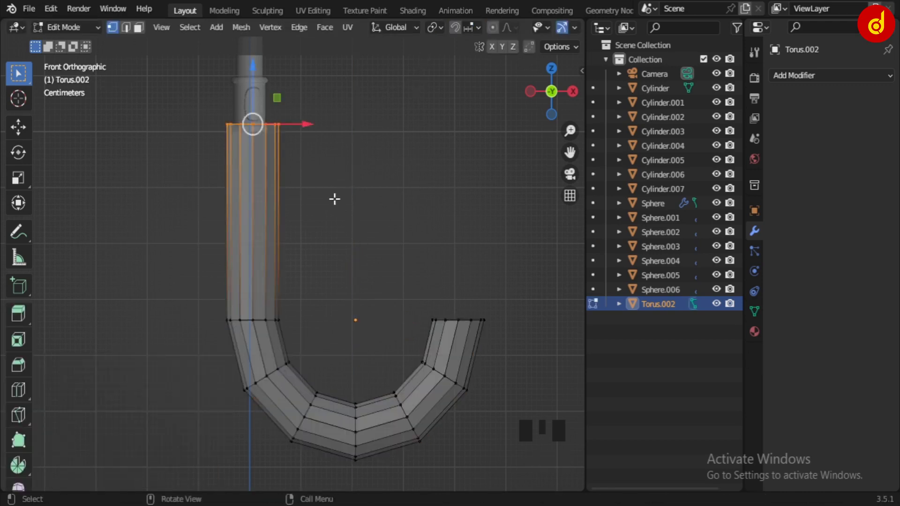
{"action": "key", "text": "shift+s"}
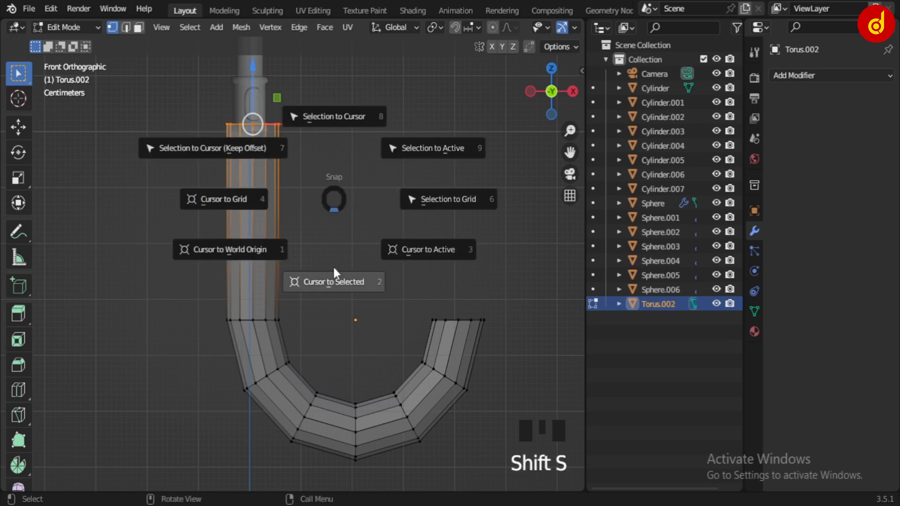
Step: Resize the Torus.002 hook, enter Edit Mode and switch the viewport to solid shading
{"action": "key", "text": "Tab"}
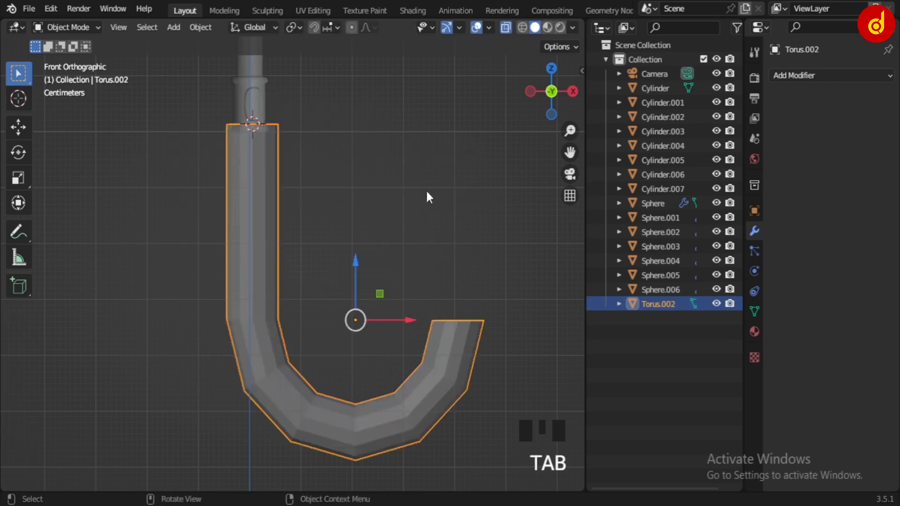
{"action": "left_click_drag", "start_coordinate": [303, 31], "coordinate": [445, 381]}
{"action": "key", "text": "s"}
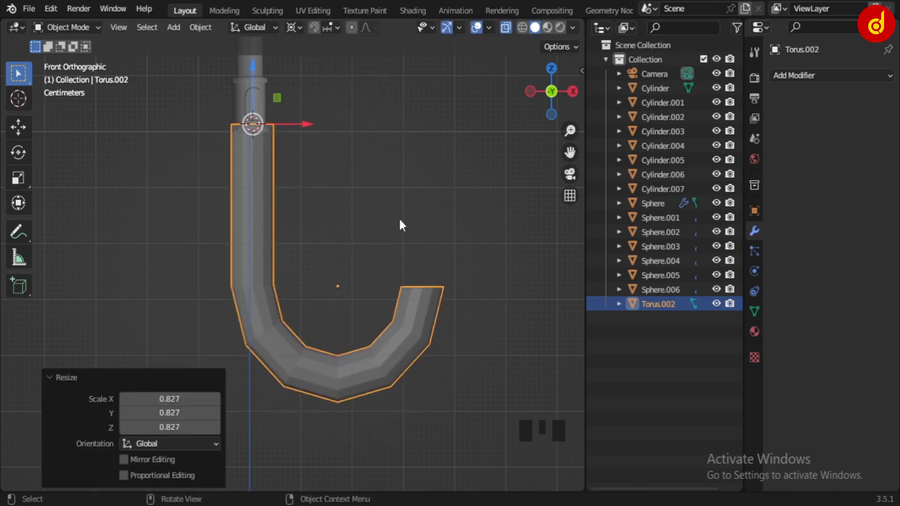
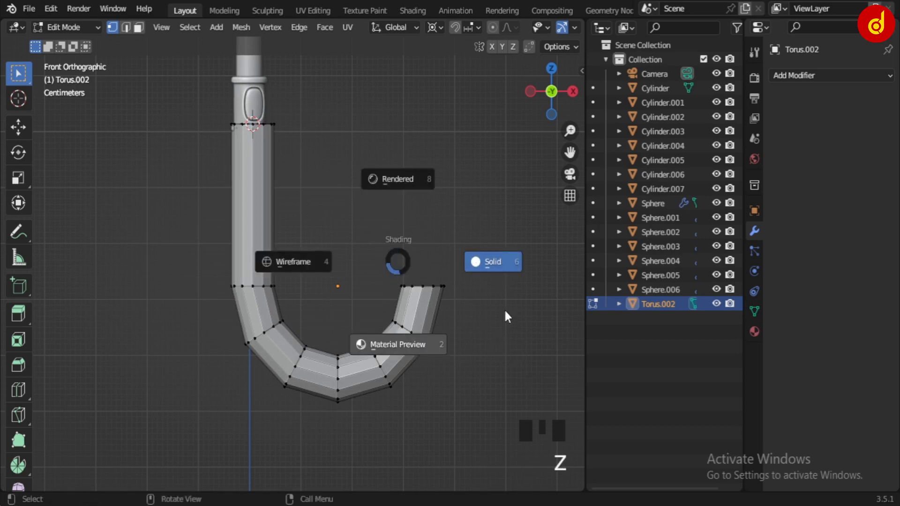
{"action": "left_click", "coordinate": [286, 342]}
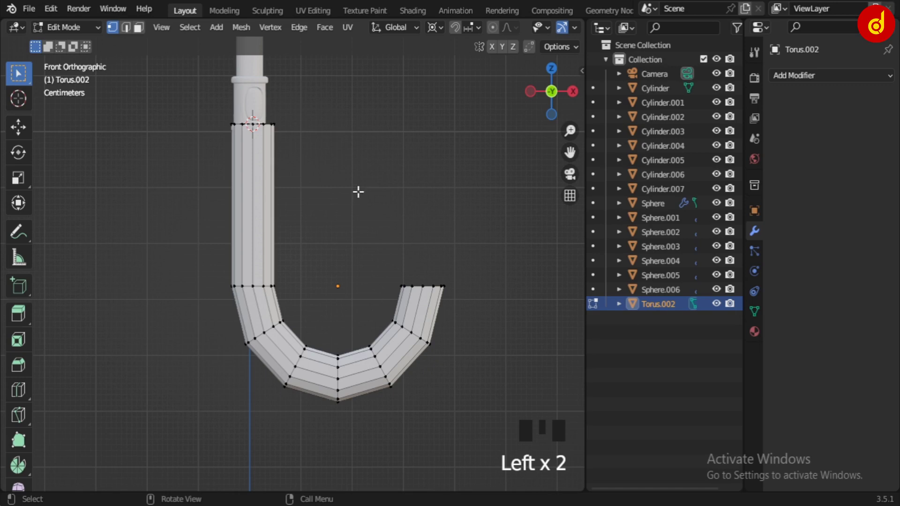
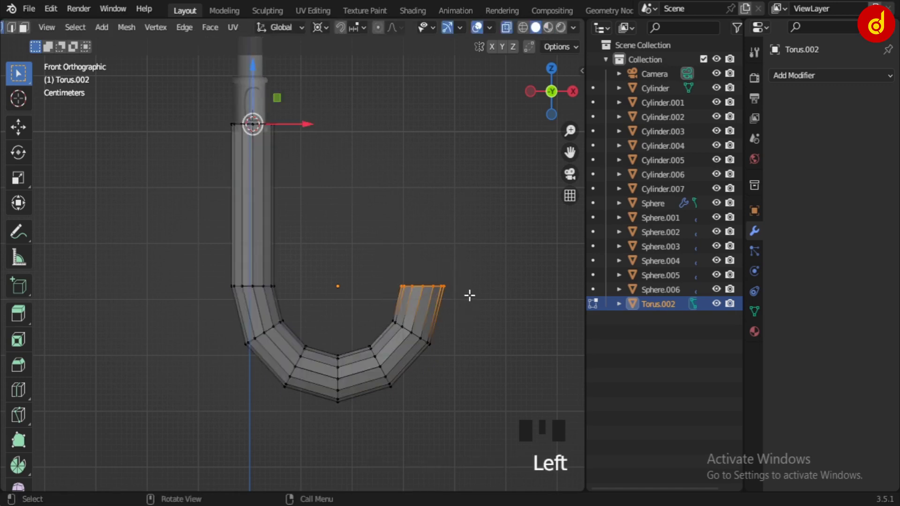
Step: Extend the short arm's end ring upward along Z to make it taller
{"action": "key", "text": "e"}
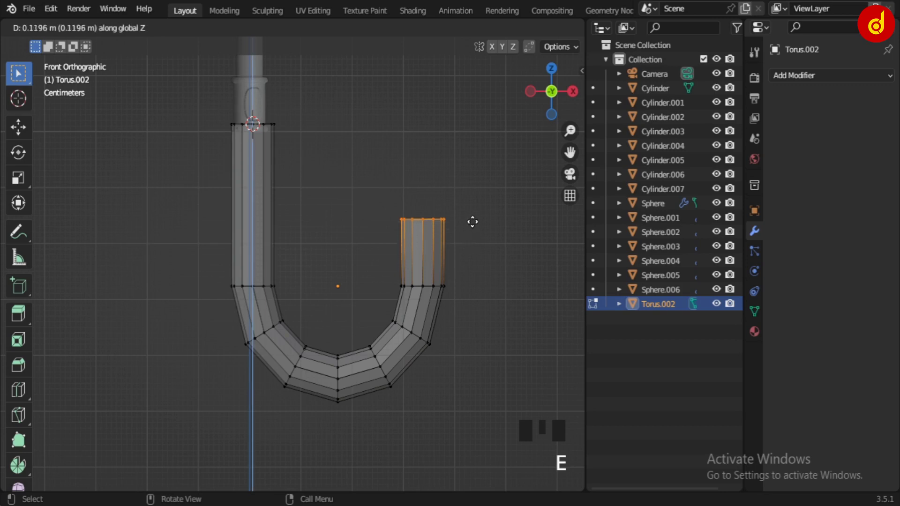
{"action": "key", "text": "Tab"}
{"action": "left_click_drag", "start_coordinate": [263, 363], "coordinate": [264, 363]}
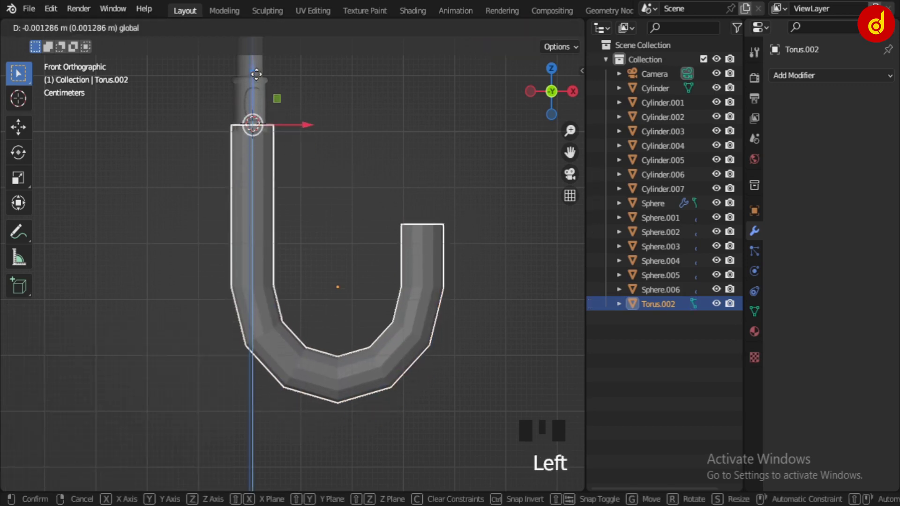
{"action": "key", "text": "Tab"}
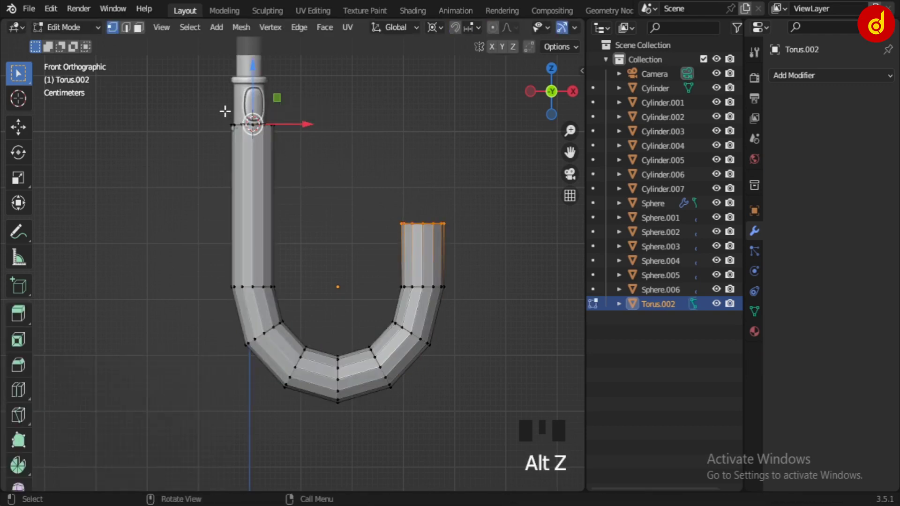
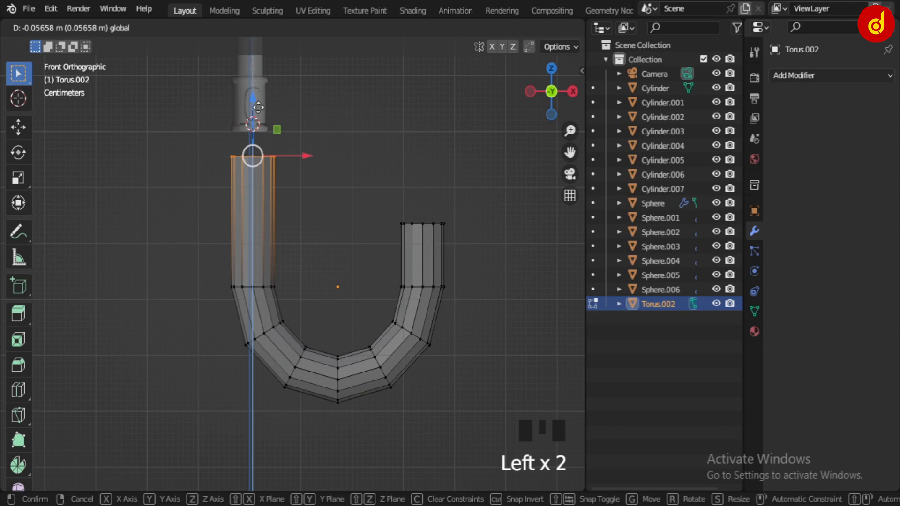
Step: Lower the long arm's top ring along Z, then frame the whole umbrella
{"action": "key", "text": "Tab"}
{"action": "left_click", "coordinate": [259, 354]}
{"action": "left_click", "coordinate": [475, 341]}
{"action": "scroll", "scroll_direction": "down", "scroll_amount": 3}
{"action": "left_click_drag", "start_coordinate": [350, 267], "coordinate": [360, 341]}
{"action": "scroll", "scroll_direction": "down", "scroll_amount": 3}
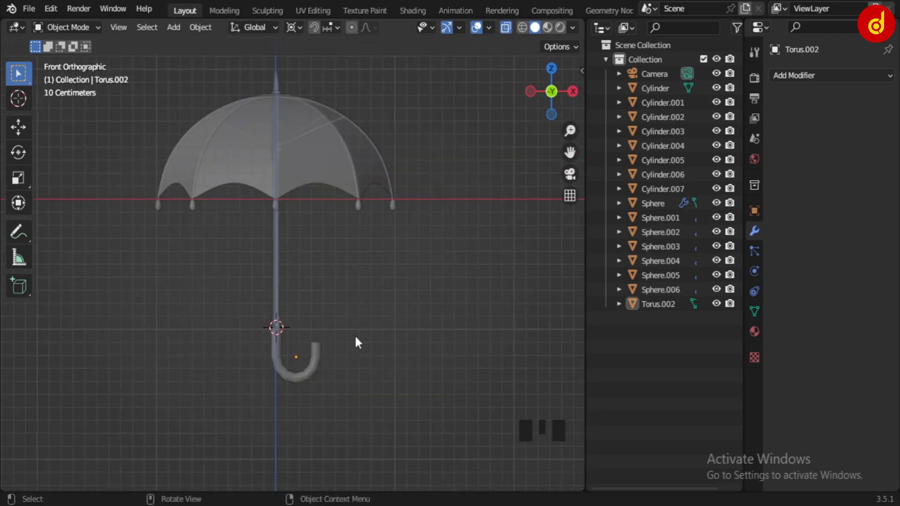
Step: Zoom to the handle top and shift the hook along X under the collar
{"action": "scroll", "scroll_direction": "up", "scroll_amount": 3}
{"action": "scroll", "scroll_direction": "up", "scroll_amount": 3}
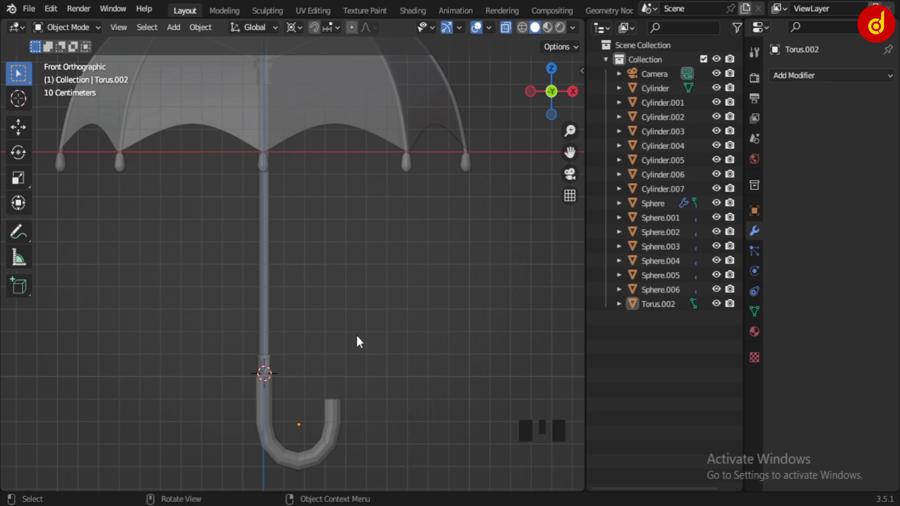
{"action": "scroll", "scroll_direction": "up", "scroll_amount": 3}
{"action": "left_click_drag", "start_coordinate": [295, 393], "coordinate": [323, 242]}
{"action": "scroll", "scroll_direction": "up", "scroll_amount": 3}
{"action": "left_click", "coordinate": [249, 290]}
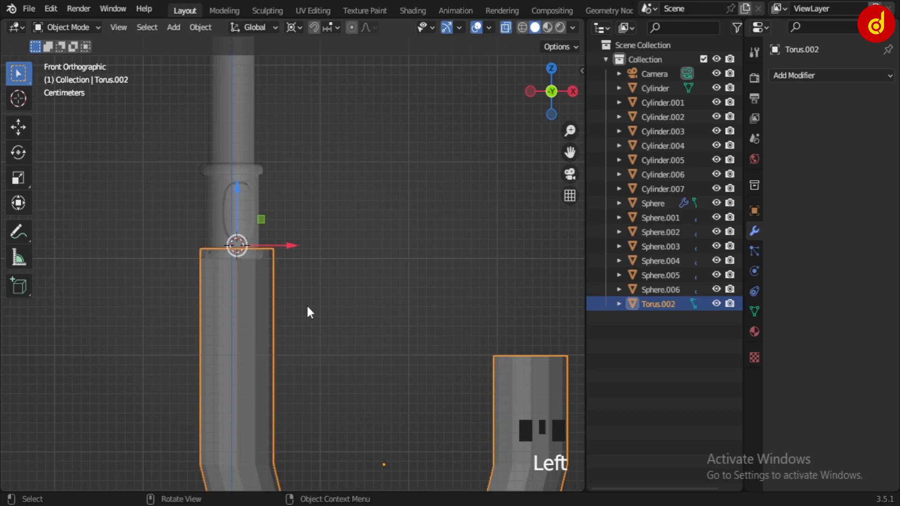
{"action": "key", "text": "alt+z"}
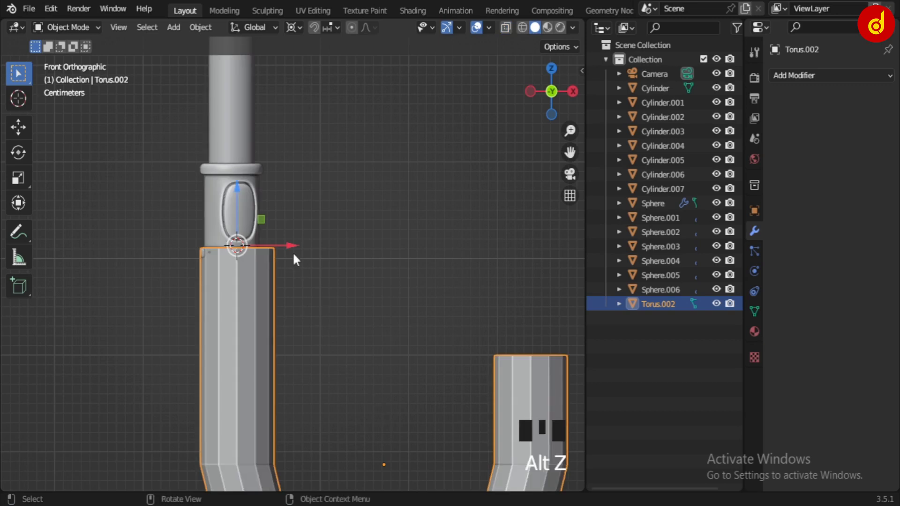
{"action": "left_click", "coordinate": [298, 248]}
Step: Scale the hook very slightly smaller and return to front orthographic view
{"action": "key", "text": "s"}
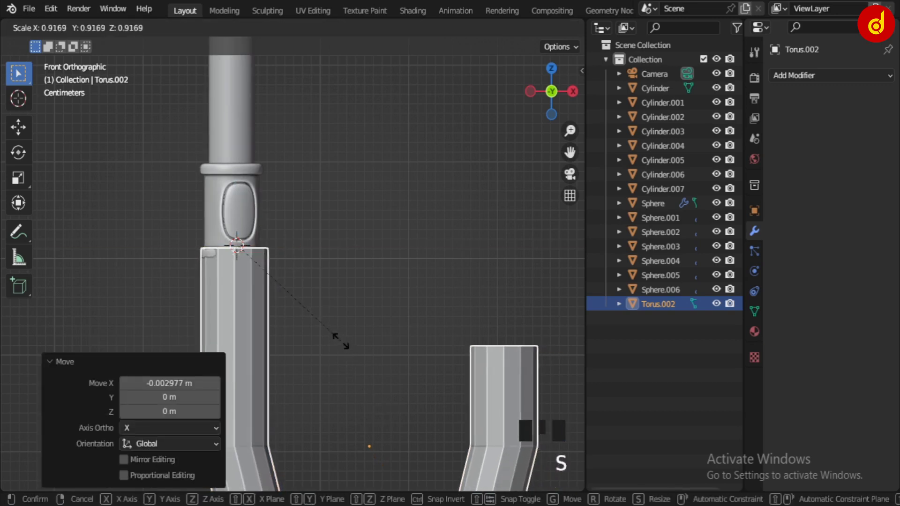
{"action": "scroll", "scroll_direction": "down", "scroll_amount": 3}
{"action": "left_click_drag", "start_coordinate": [383, 352], "coordinate": [364, 380]}
{"action": "left_click_drag", "start_coordinate": [396, 393], "coordinate": [397, 370]}
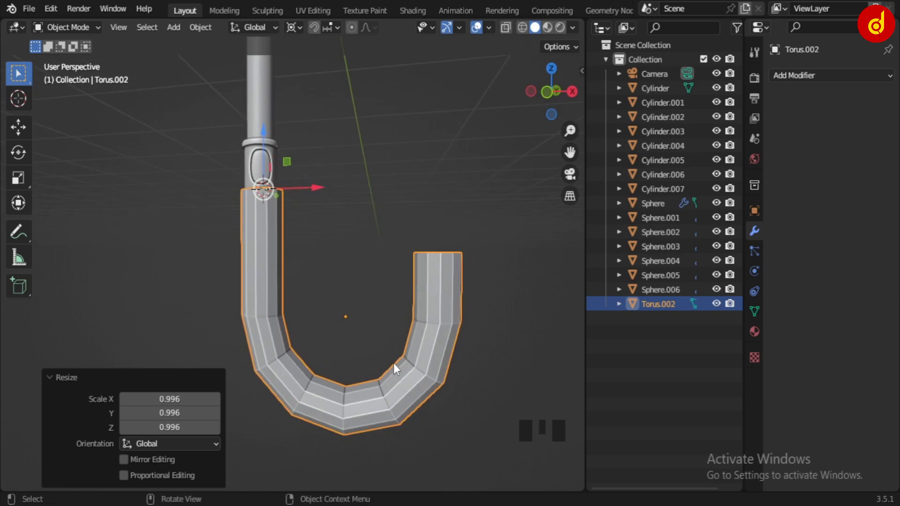
{"action": "key", "text": "KP_1"}
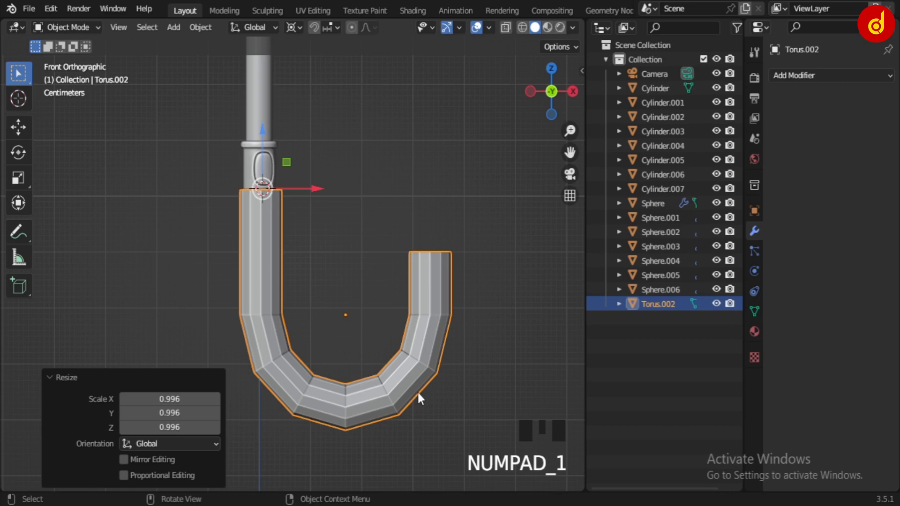
Step: Select the whole hook mesh in Edit Mode and scale it larger
{"action": "key", "text": "Tab"}
{"action": "key", "text": "a"}
{"action": "key", "text": "a"}
{"action": "key", "text": "s"}
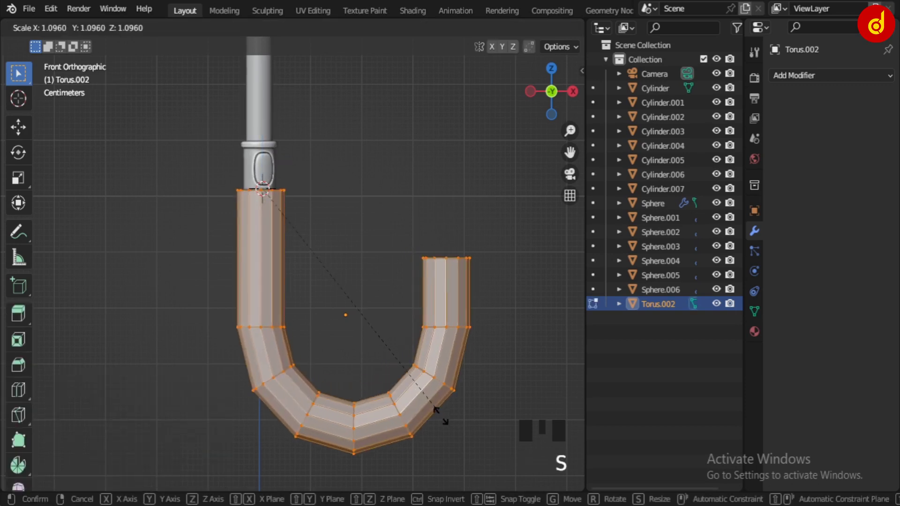
{"action": "key", "text": "Tab"}
{"action": "left_click_drag", "start_coordinate": [422, 350], "coordinate": [450, 108]}
{"action": "left_click_drag", "start_coordinate": [302, 26], "coordinate": [418, 391]}
Step: Fatten the hook tube with Alt+S and leave mesh editing
{"action": "key", "text": "Tab"}
{"action": "key", "text": "alt+s"}
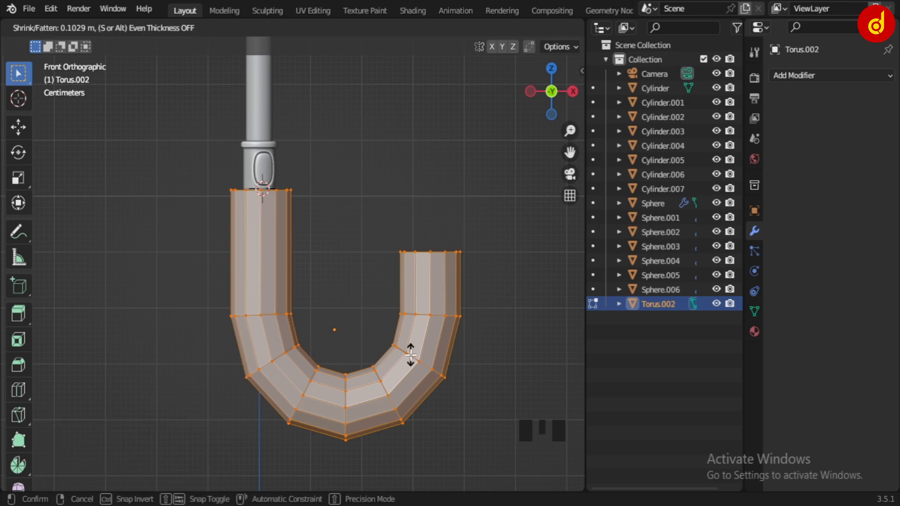
{"action": "key", "text": "Tab"}
{"action": "key", "text": "s"}
{"action": "left_click", "coordinate": [391, 335]}
{"action": "scroll", "scroll_direction": "up", "scroll_amount": 3}
Step: Shift the hook sideways on X so it lines up beneath the grip
{"action": "left_click", "coordinate": [322, 314]}
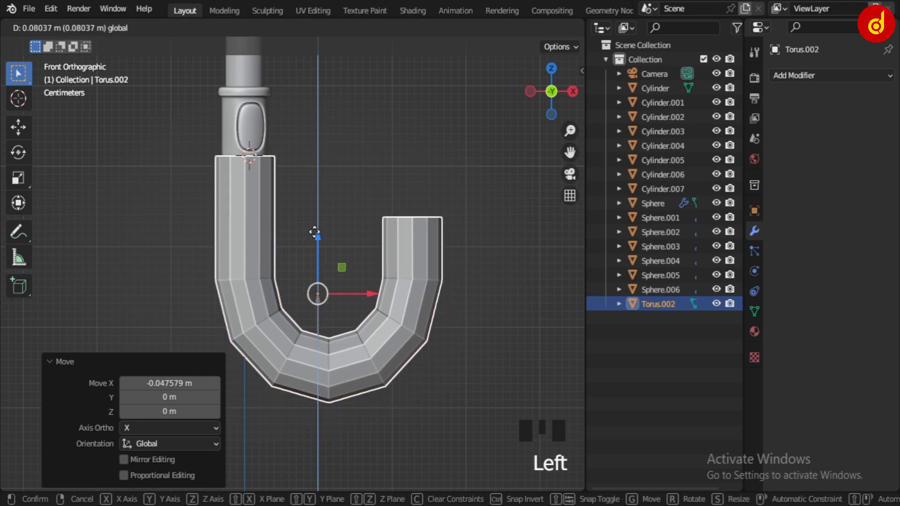
{"action": "scroll", "scroll_direction": "up", "scroll_amount": 3}
{"action": "scroll", "scroll_direction": "up", "scroll_amount": 3}
{"action": "left_click", "coordinate": [387, 310]}
{"action": "left_click", "coordinate": [400, 257]}
{"action": "scroll", "scroll_direction": "down", "scroll_amount": 3}
{"action": "scroll", "scroll_direction": "down", "scroll_amount": 3}
{"action": "left_click_drag", "start_coordinate": [356, 237], "coordinate": [345, 275]}
{"action": "scroll", "scroll_direction": "up", "scroll_amount": 3}
{"action": "left_click_drag", "start_coordinate": [355, 364], "coordinate": [357, 341]}
{"action": "key", "text": "KP_1"}
{"action": "left_click_drag", "start_coordinate": [350, 332], "coordinate": [365, 265]}
{"action": "scroll", "scroll_direction": "up", "scroll_amount": 3}
Step: Select collar Sphere.006, set its origin to centre of mass and scale it larger
{"action": "left_click", "coordinate": [278, 292]}
{"action": "left_click", "coordinate": [368, 435]}
{"action": "scroll", "scroll_direction": "down", "scroll_amount": 3}
{"action": "left_click", "coordinate": [248, 207]}
{"action": "left_click_drag", "start_coordinate": [298, 212], "coordinate": [315, 236]}
{"action": "scroll", "scroll_direction": "up", "scroll_amount": 3}
{"action": "left_click_drag", "start_coordinate": [302, 230], "coordinate": [350, 298]}
Step: Scale the grip collar (Sphere.006) up about a quarter so it wraps the thicker grip
{"action": "key", "text": "s"}
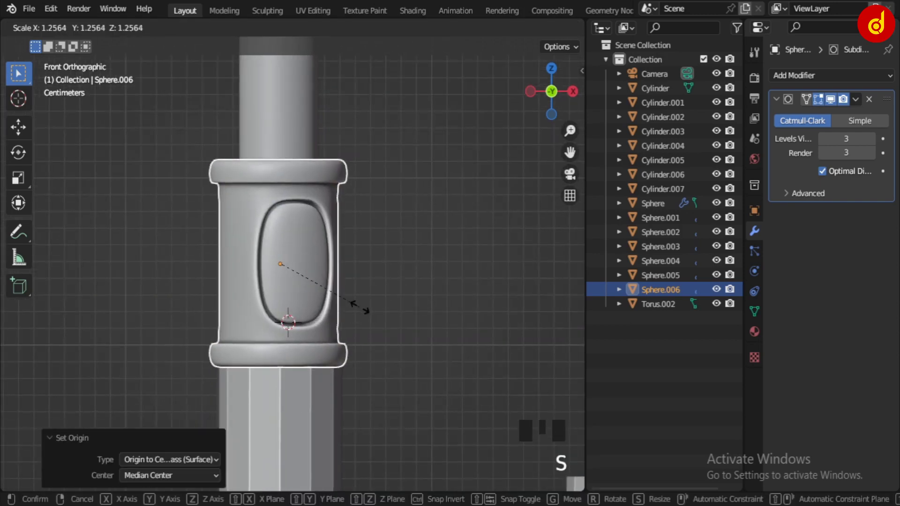
{"action": "scroll", "scroll_direction": "down", "scroll_amount": 3}
{"action": "left_click", "coordinate": [348, 276]}
{"action": "scroll", "scroll_direction": "down", "scroll_amount": 3}
{"action": "scroll", "scroll_direction": "down", "scroll_amount": 3}
{"action": "scroll", "scroll_direction": "up", "scroll_amount": 3}
{"action": "left_click_drag", "start_coordinate": [334, 323], "coordinate": [333, 333]}
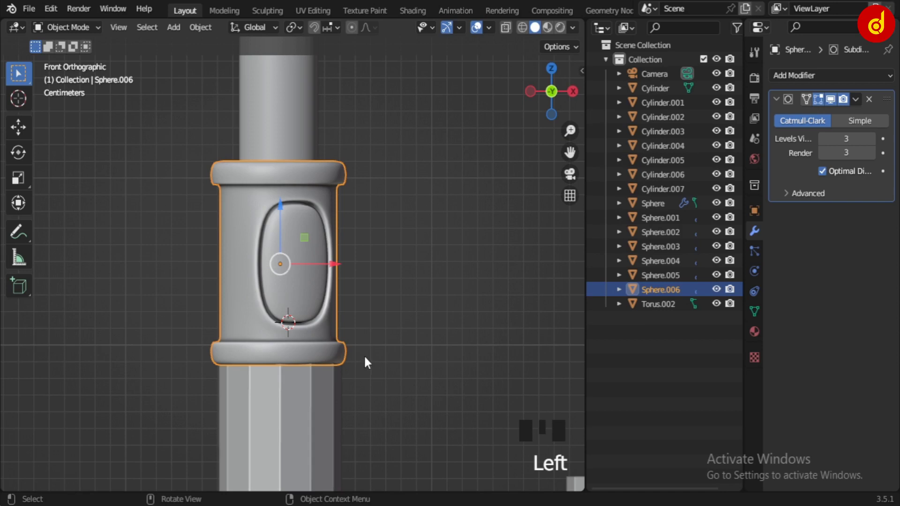
{"action": "key", "text": "s"}
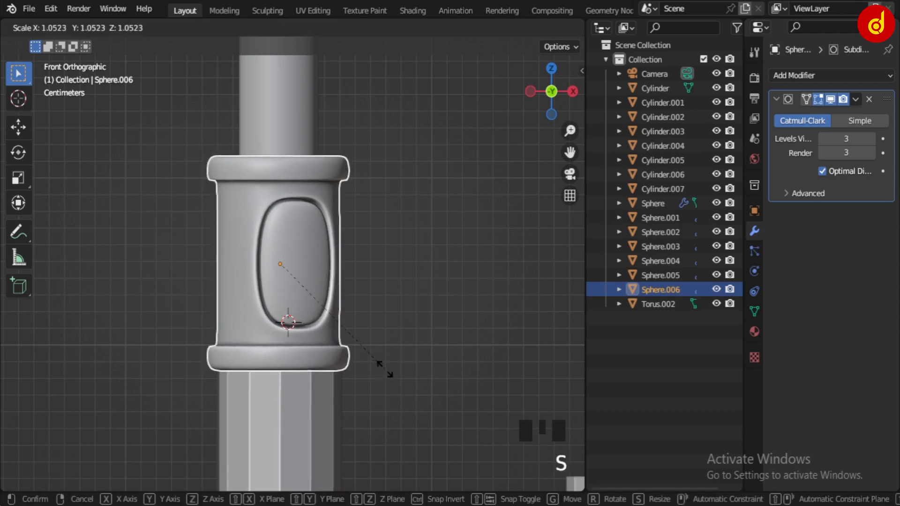
{"action": "left_click_drag", "start_coordinate": [368, 384], "coordinate": [342, 347]}
{"action": "left_click_drag", "start_coordinate": [342, 348], "coordinate": [352, 356]}
{"action": "key", "text": "s"}
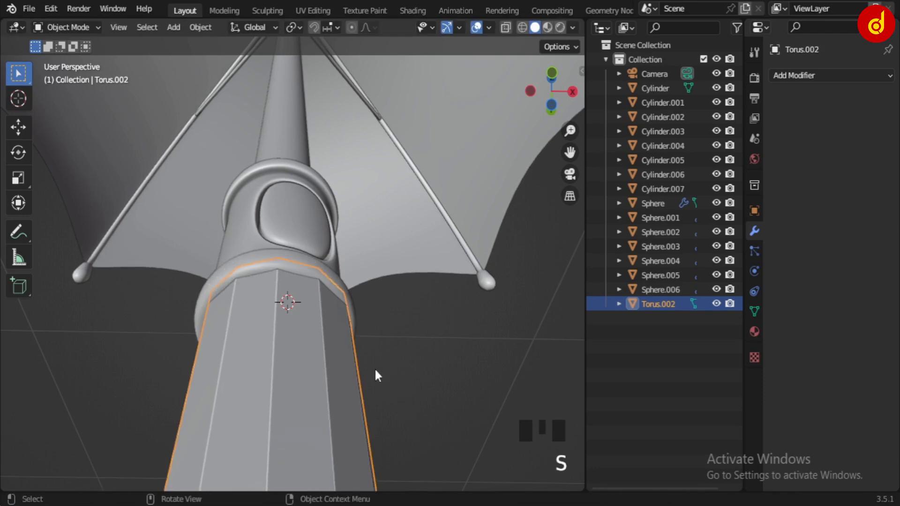
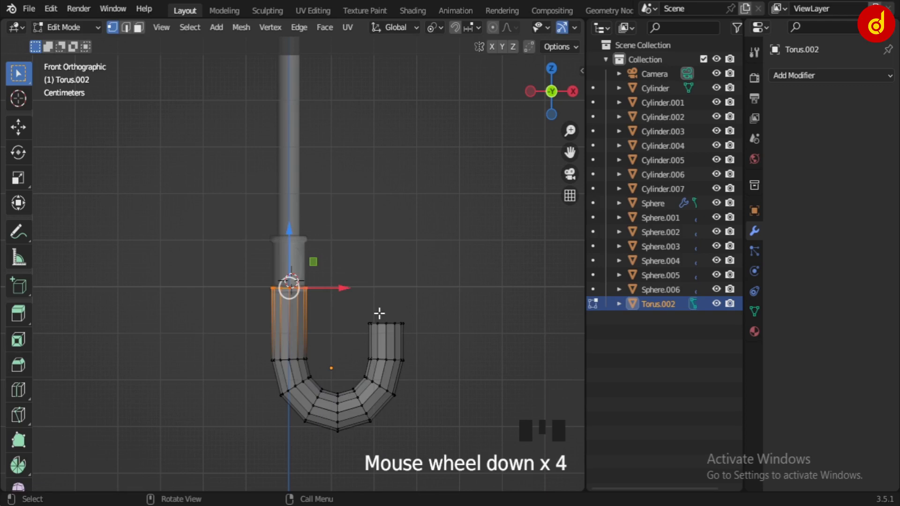
Step: Shrink the J-hook handle (Torus.002) to about 88% so it fits inside the collar
{"action": "key", "text": "Tab"}
{"action": "key", "text": "Tab"}
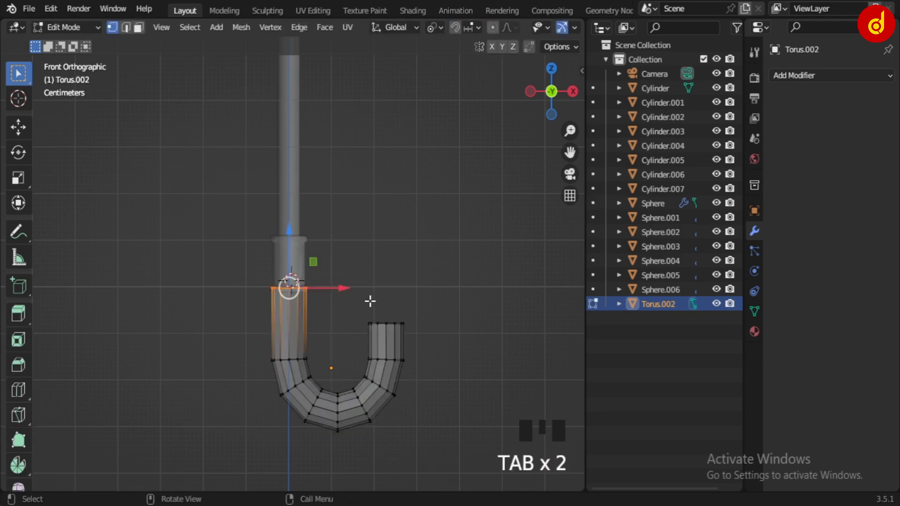
{"action": "key", "text": "shift+s"}
{"action": "key", "text": "Tab"}
{"action": "left_click_drag", "start_coordinate": [300, 30], "coordinate": [366, 337]}
{"action": "scroll", "scroll_direction": "up", "scroll_amount": 3}
{"action": "key", "text": "alt+z"}
{"action": "left_click_drag", "start_coordinate": [393, 416], "coordinate": [419, 402]}
{"action": "key", "text": "s"}
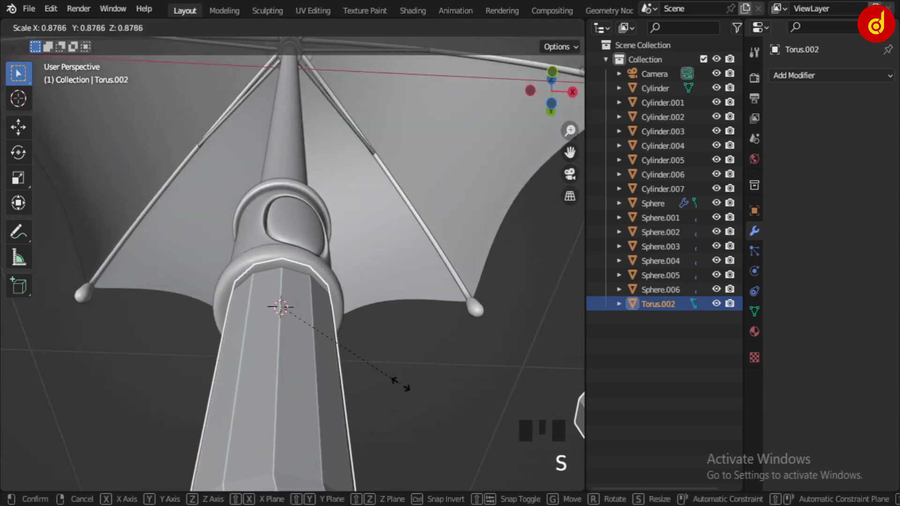
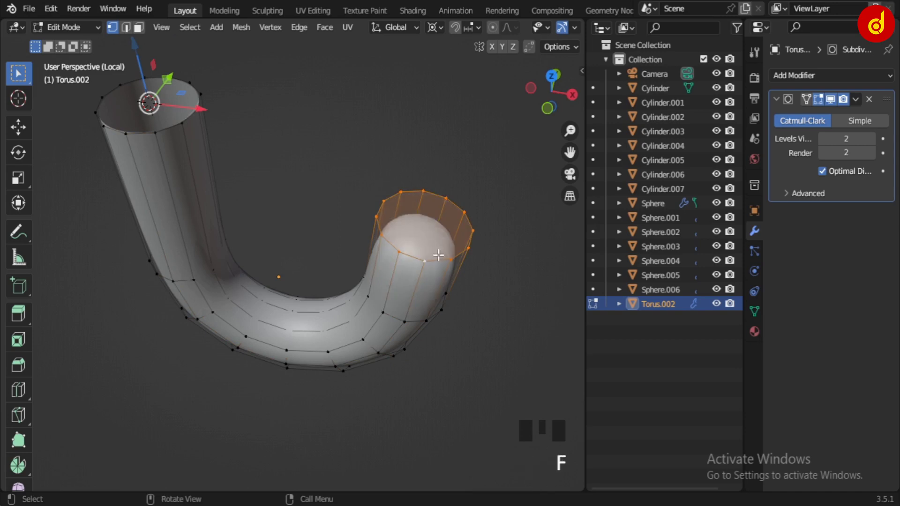
Step: Bevel the end loop of the hook's short arm into a rounded capped tip
{"action": "key", "text": "Tab"}
{"action": "left_click_drag", "start_coordinate": [426, 314], "coordinate": [446, 265]}
{"action": "key", "text": "KP_1"}
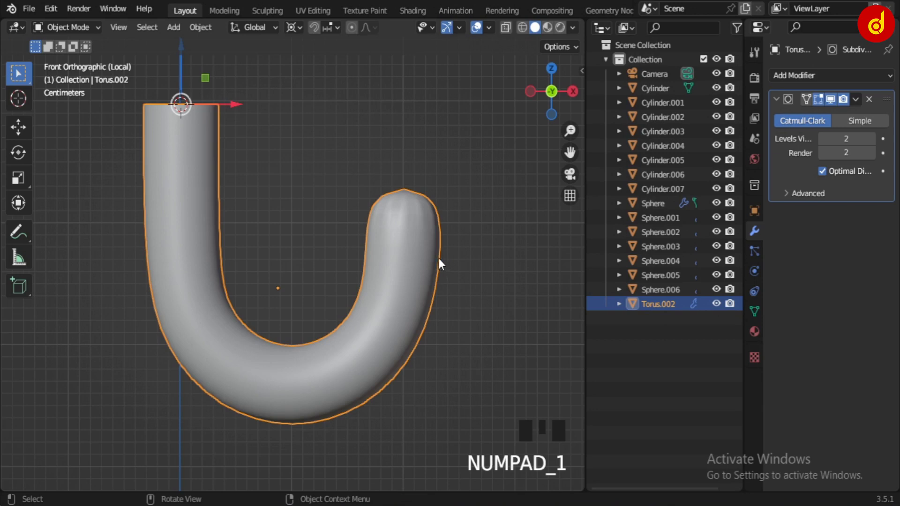
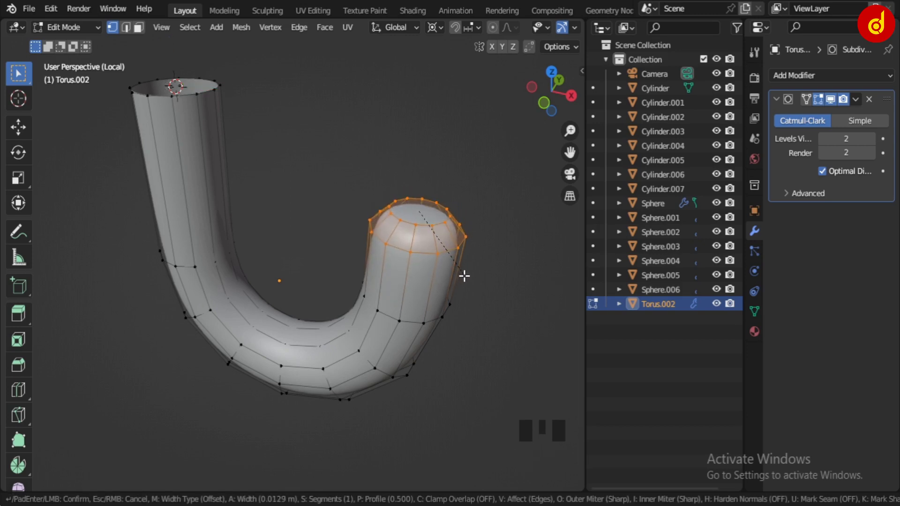
{"action": "key", "text": "Tab"}
{"action": "left_click", "coordinate": [474, 304]}
{"action": "left_click_drag", "start_coordinate": [325, 332], "coordinate": [272, 276]}
{"action": "left_click", "coordinate": [272, 276]}
Step: Leave local view to show the whole umbrella and inspect the rounded hook end
{"action": "key", "text": "/"}
{"action": "left_click_drag", "start_coordinate": [389, 269], "coordinate": [382, 298]}
{"action": "left_click_drag", "start_coordinate": [387, 352], "coordinate": [397, 268]}
{"action": "scroll", "scroll_direction": "up", "scroll_amount": 3}
{"action": "scroll", "scroll_direction": "up", "scroll_amount": 3}
{"action": "left_click", "coordinate": [312, 370]}
{"action": "key", "text": "Tab"}
{"action": "scroll", "scroll_direction": "down", "scroll_amount": 3}
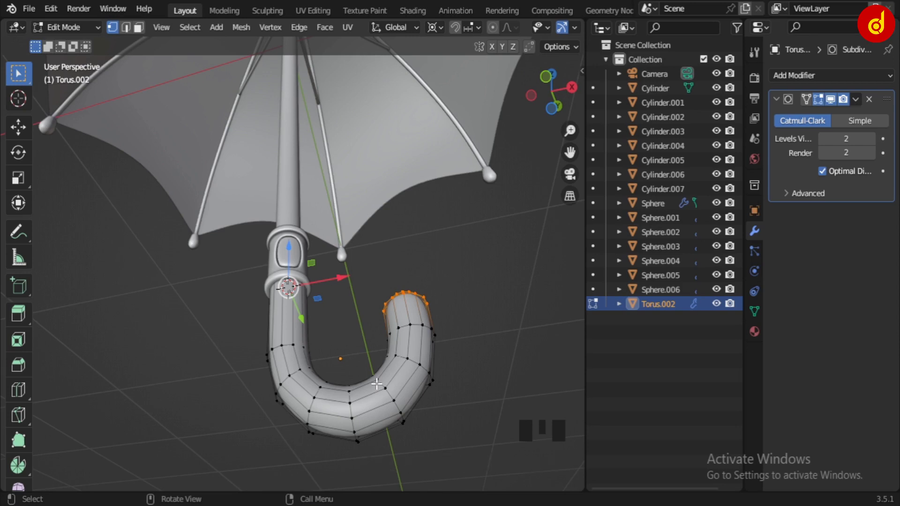
Step: Enlarge the hook handle about 3% in front view to match the collar ring
{"action": "key", "text": "Tab"}
{"action": "scroll", "scroll_direction": "up", "scroll_amount": 3}
{"action": "left_click_drag", "start_coordinate": [548, 167], "coordinate": [532, 258]}
{"action": "key", "text": "s"}
{"action": "left_click_drag", "start_coordinate": [496, 410], "coordinate": [472, 414]}
{"action": "left_click_drag", "start_coordinate": [394, 416], "coordinate": [8, 427]}
{"action": "left_click", "coordinate": [339, 396]}
{"action": "key", "text": "s"}
{"action": "key", "text": "KP_1"}
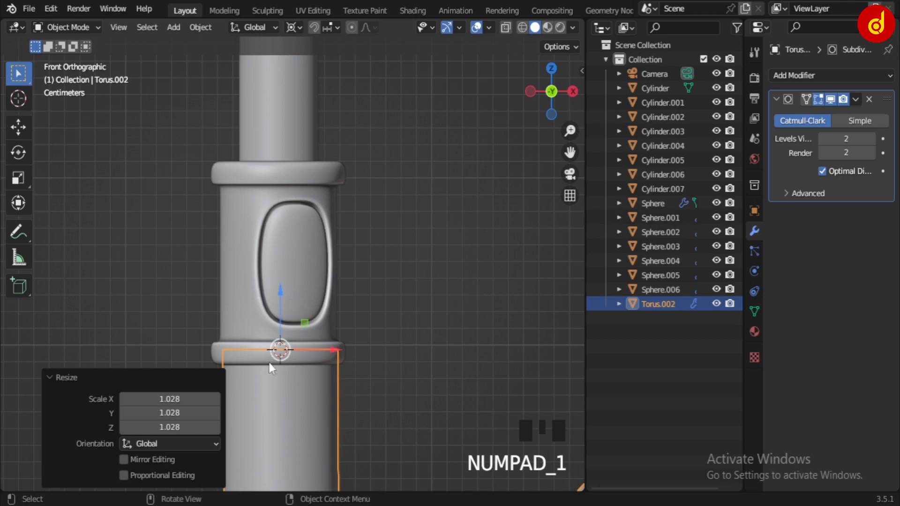
Step: Nudge the hook to sit flush beneath the grip's bottom ring and check the join
{"action": "left_click_drag", "start_coordinate": [318, 380], "coordinate": [361, 285]}
{"action": "scroll", "scroll_direction": "up", "scroll_amount": 3}
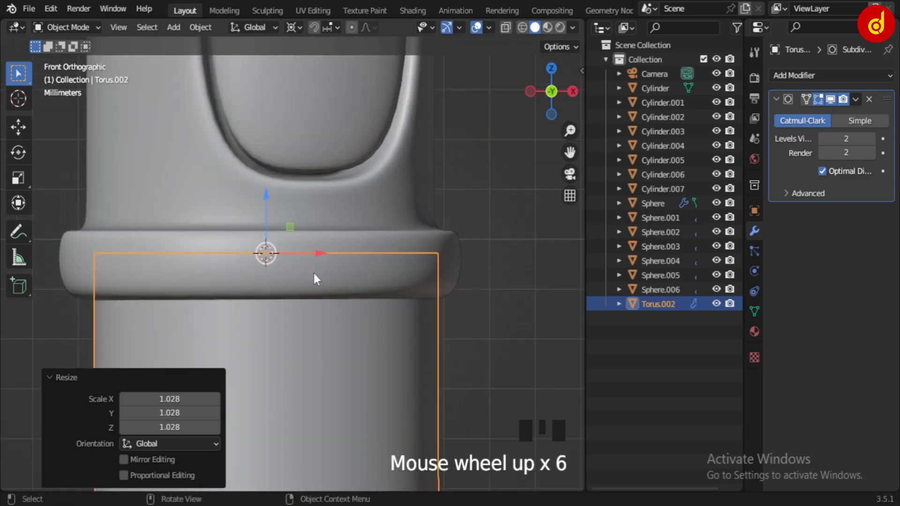
{"action": "left_click", "coordinate": [324, 262]}
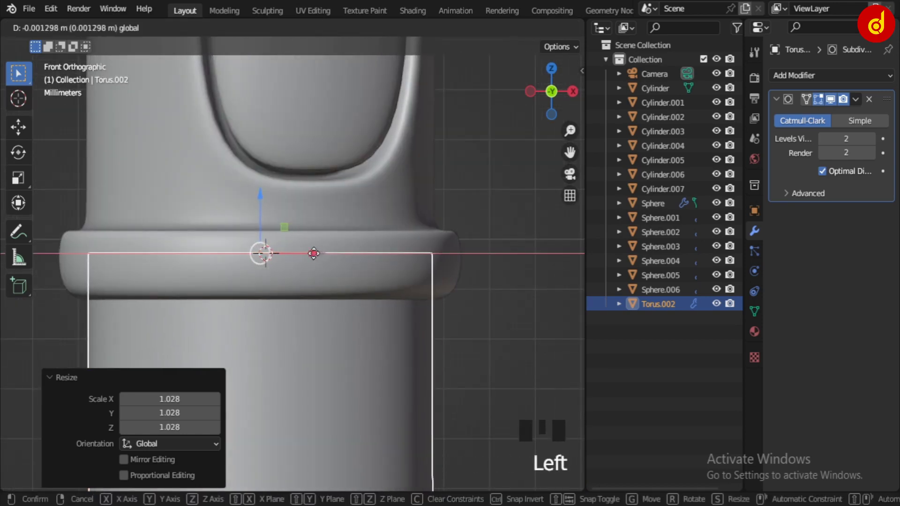